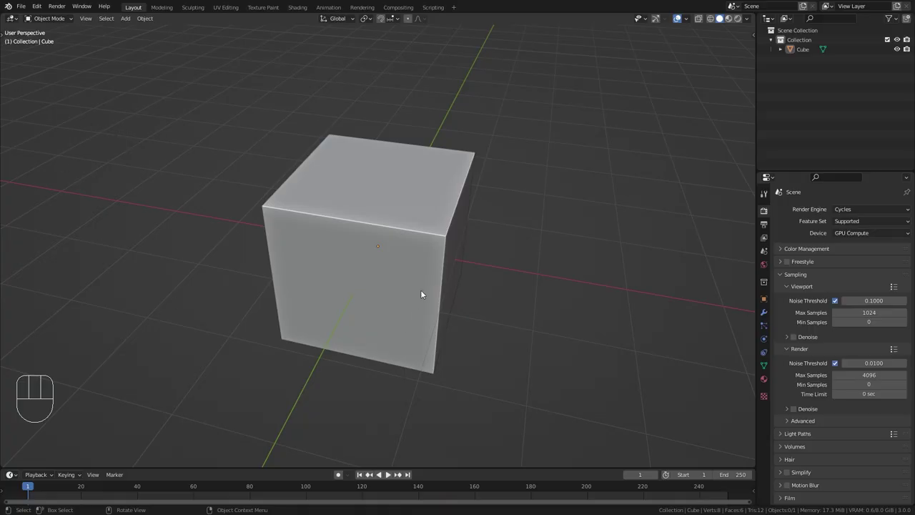
Create a new Geometry Nodes group on the selected cube and show its modifier stack.
left_click_drag(497, 251, 480, 258)
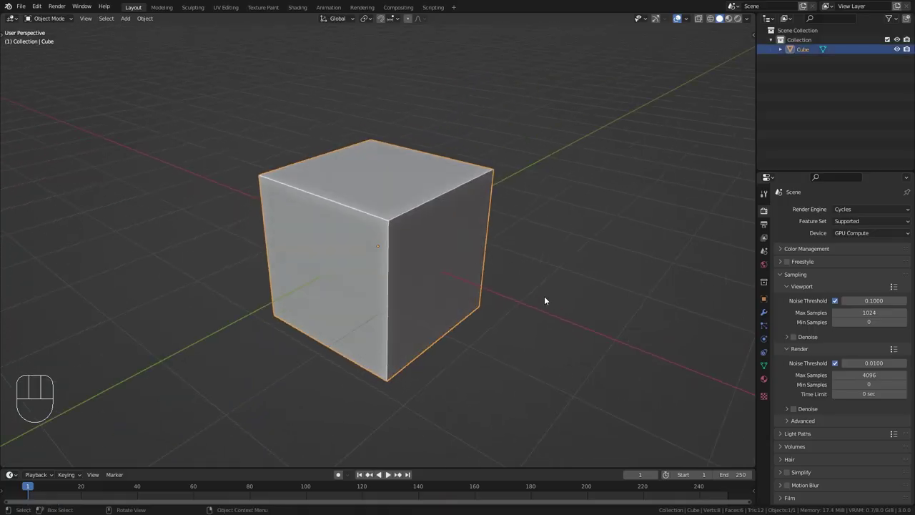
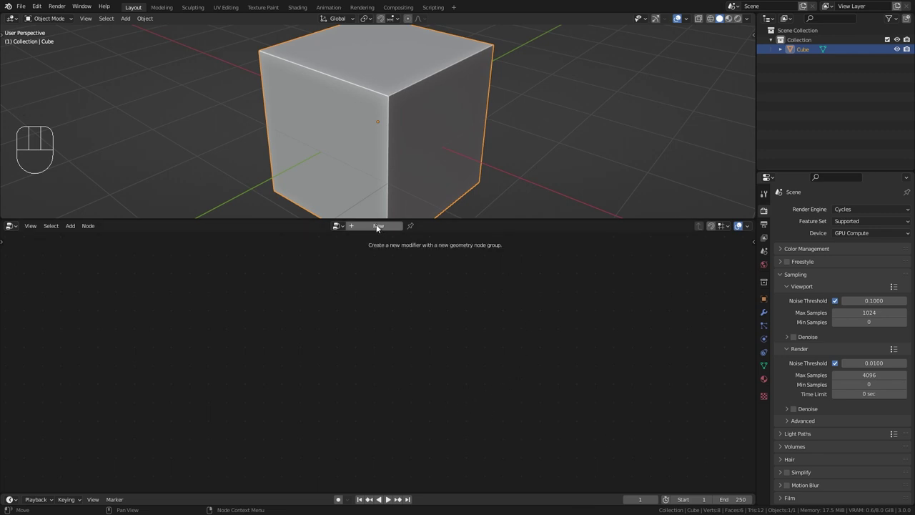
left_click_drag(376, 226, 379, 347)
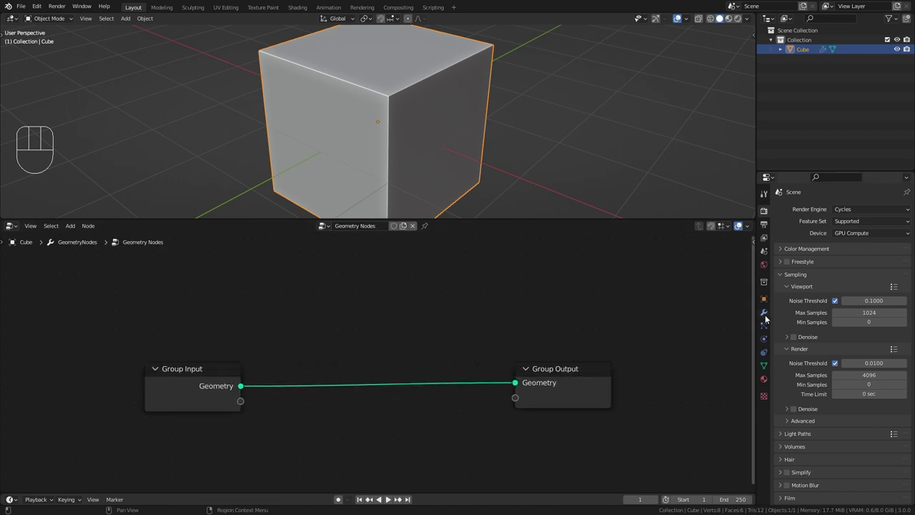
left_click(768, 314)
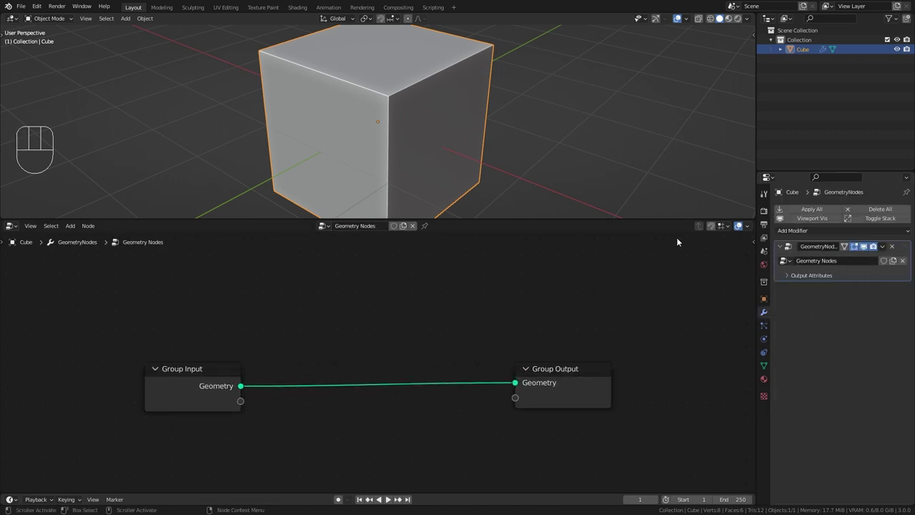
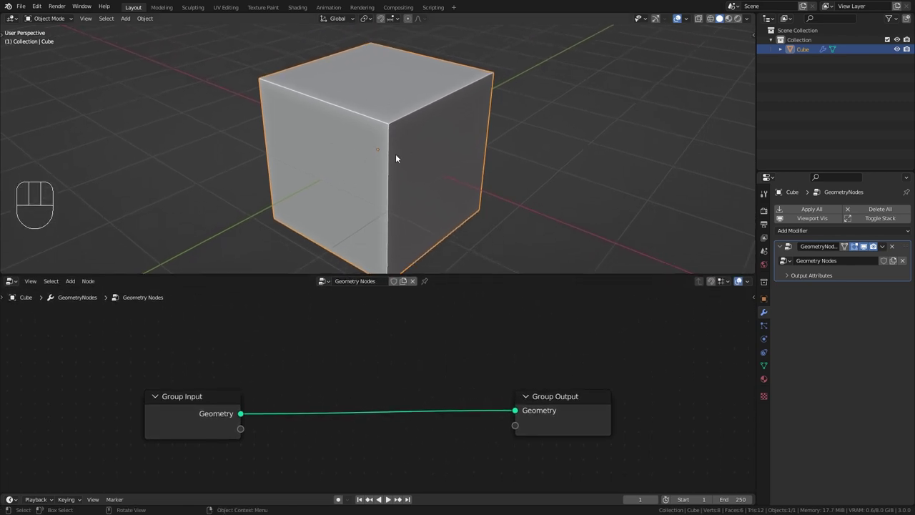
Delete the Group Input node and wire a new String node into Group Output's Geometry socket.
middle_click(336, 304)
left_click(223, 373)
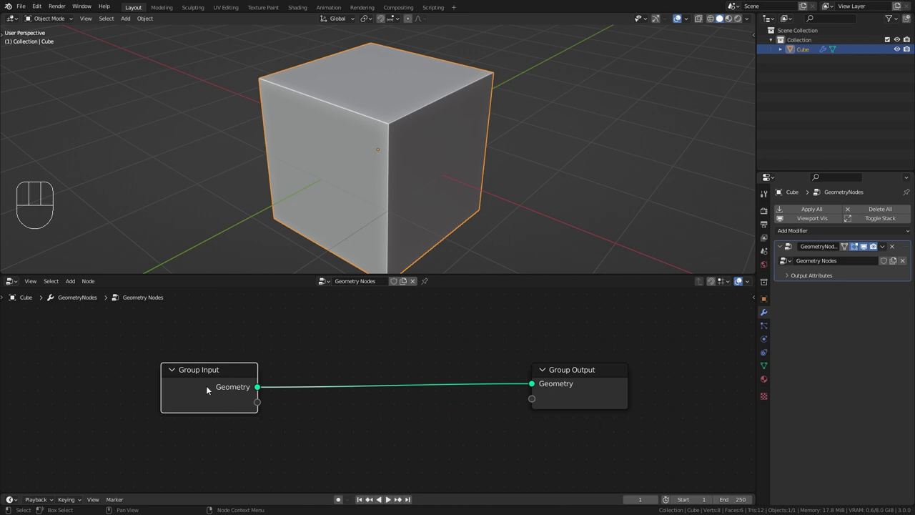
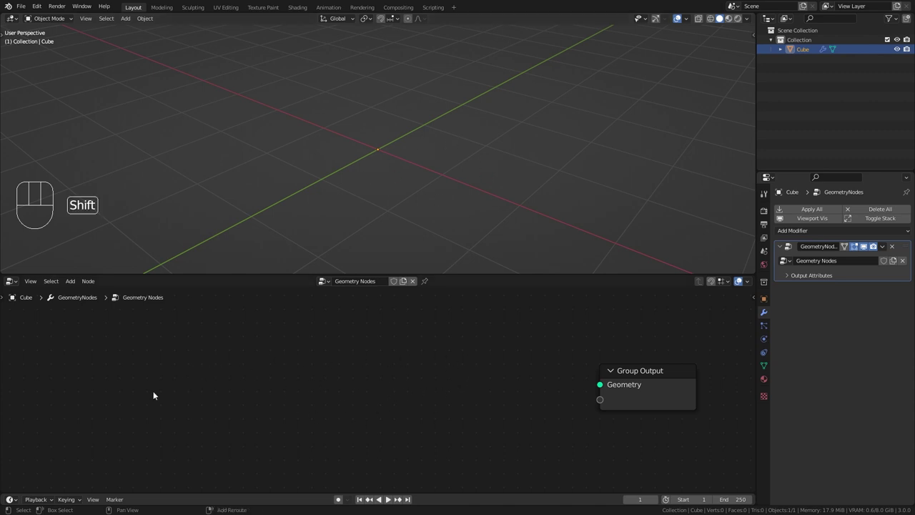
key("shift+a")
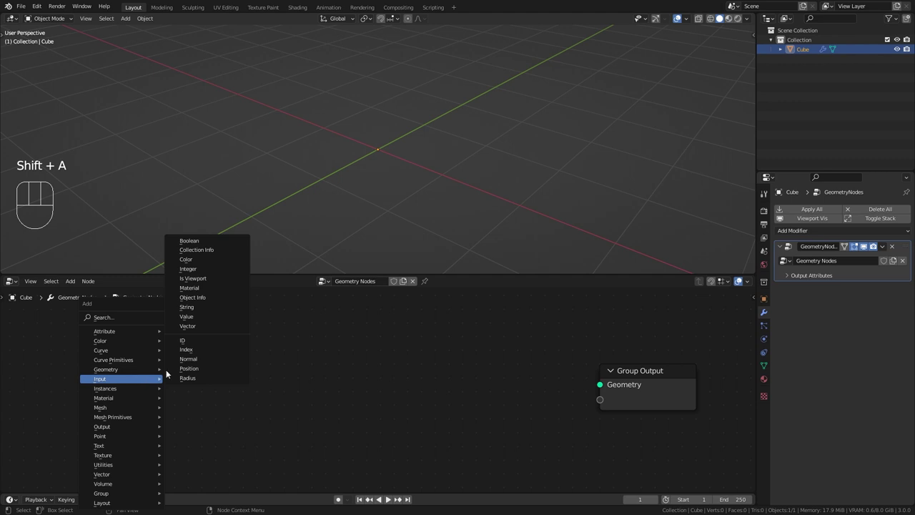
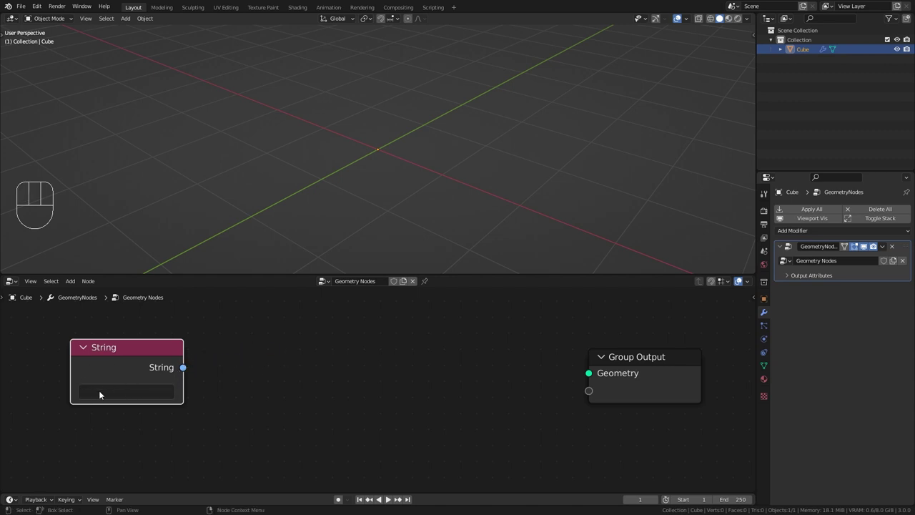
left_click_drag(126, 395, 192, 368)
left_click_drag(187, 372, 587, 372)
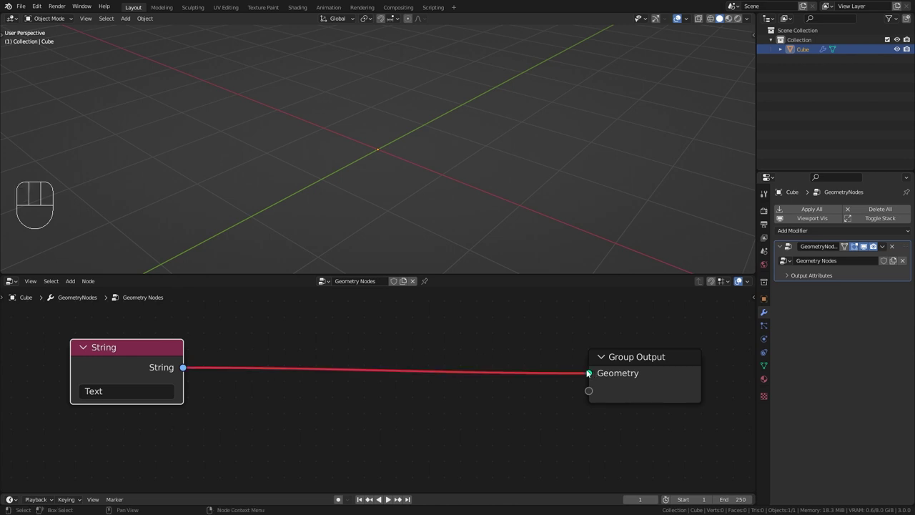
left_click_drag(433, 139, 415, 168)
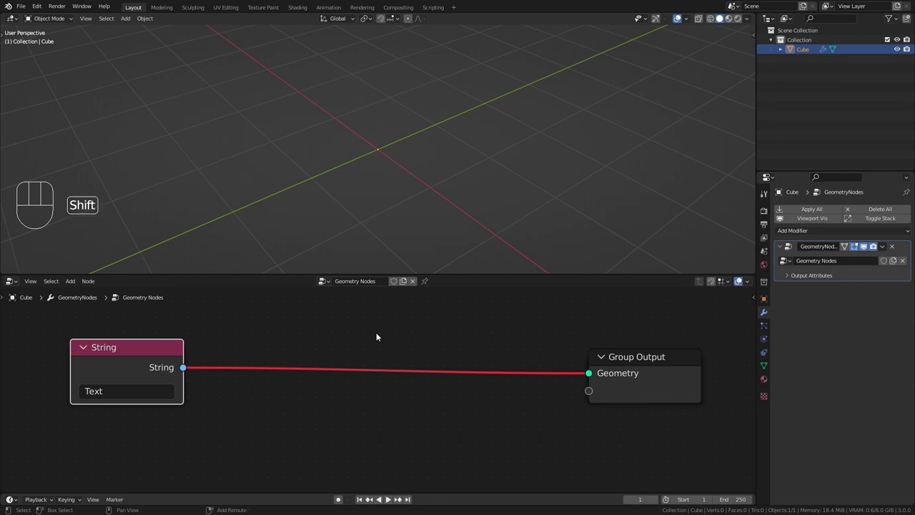
Insert a String to Curves node on the link so the viewport shows curve lettering reading 'Blender'.
key("shift+a")
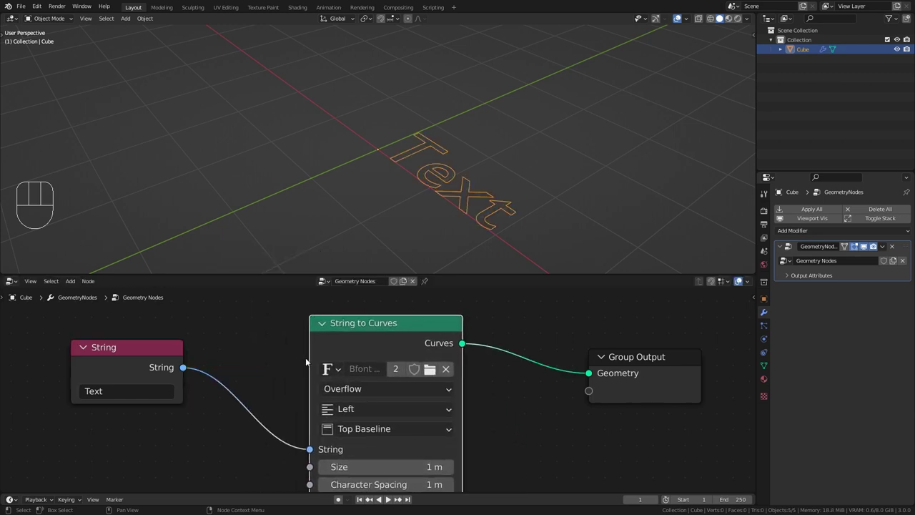
left_click_drag(400, 178, 470, 189)
left_click_drag(458, 171, 490, 118)
left_click_drag(532, 107, 408, 228)
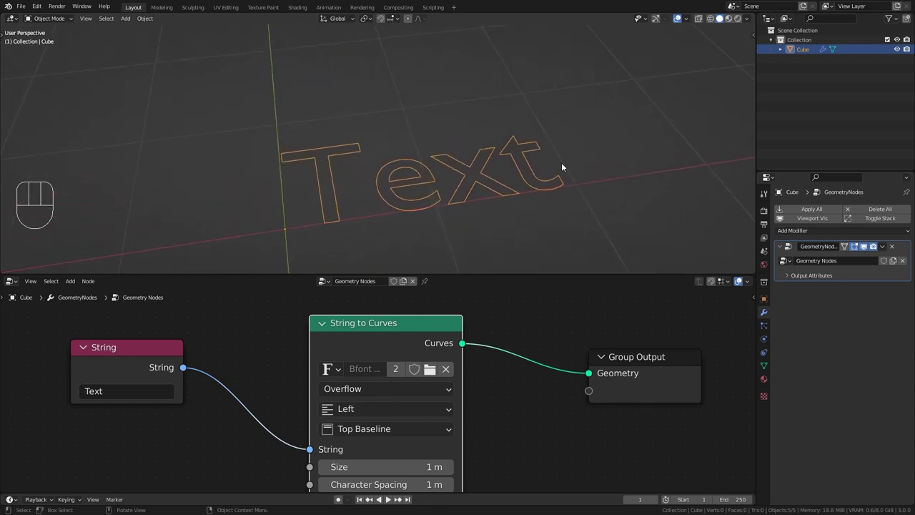
left_click_drag(435, 193, 431, 208)
left_click_drag(434, 210, 556, 155)
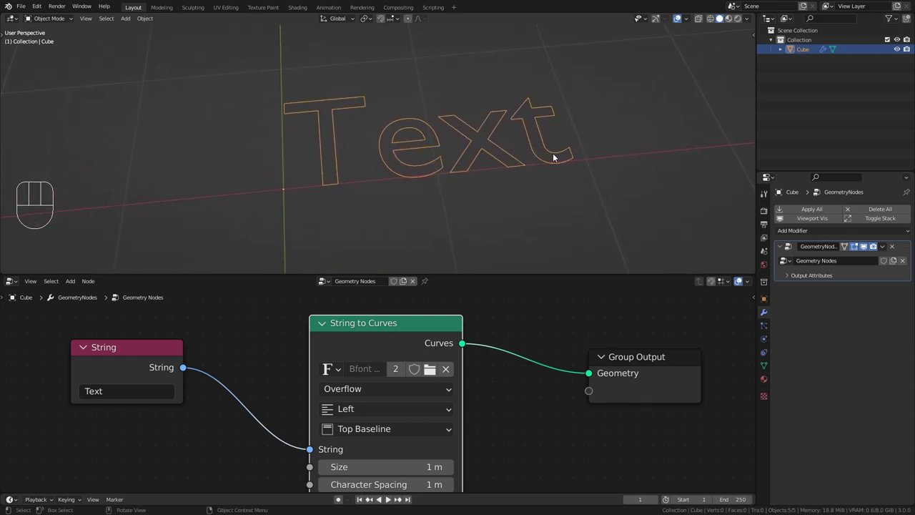
left_click_drag(104, 395, 461, 232)
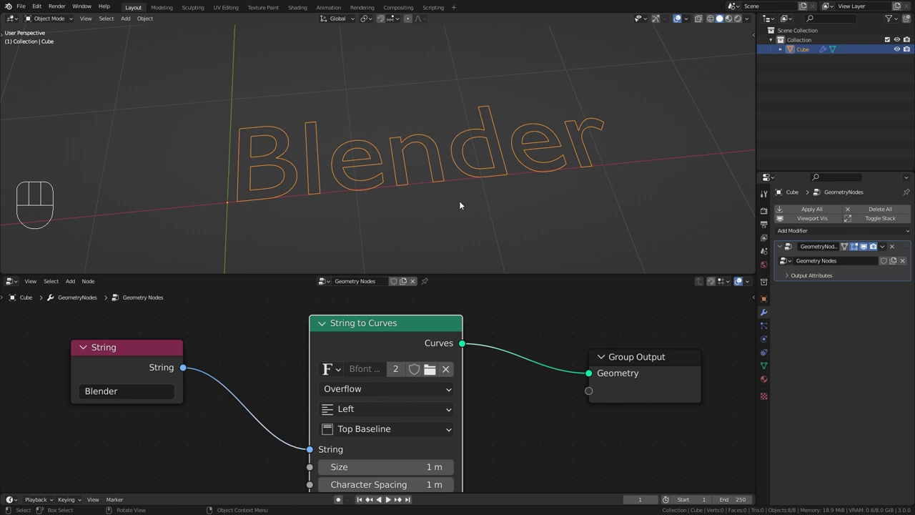
left_click_drag(454, 196, 454, 167)
left_click_drag(407, 192, 411, 165)
left_click_drag(430, 172, 420, 173)
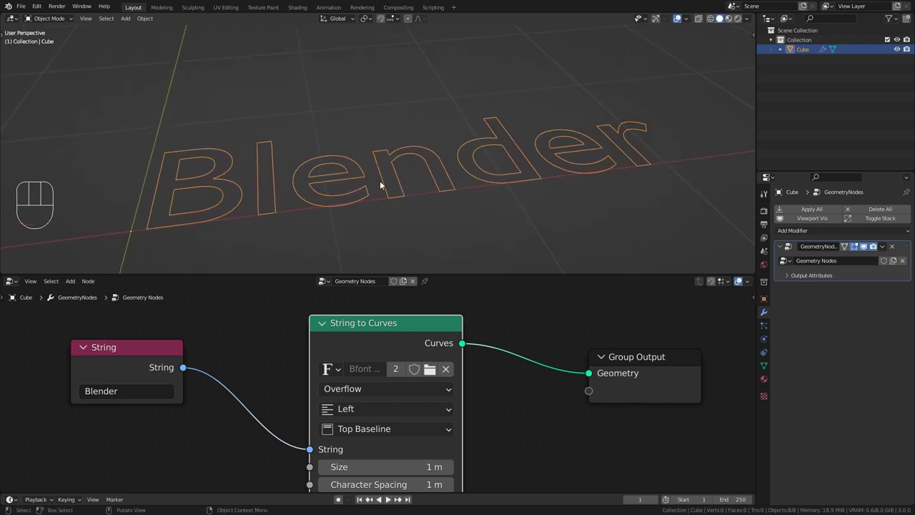
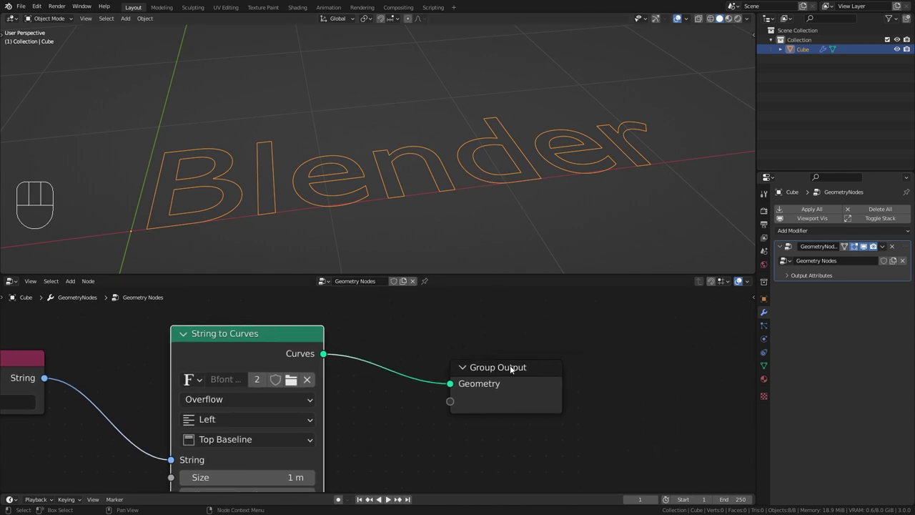
Fill the letters with a Fill Curve node and add a Solidify modifier 0.66 m thick.
left_click_drag(511, 368, 658, 324)
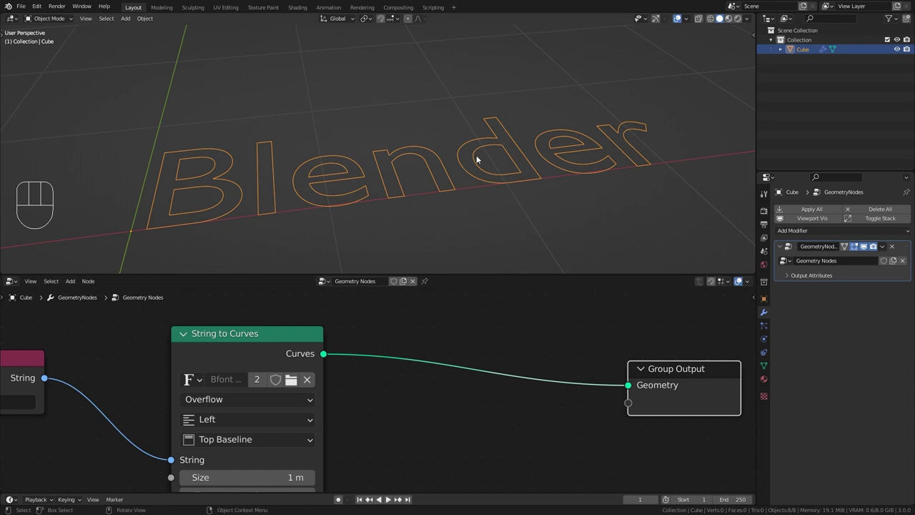
key("shift+a")
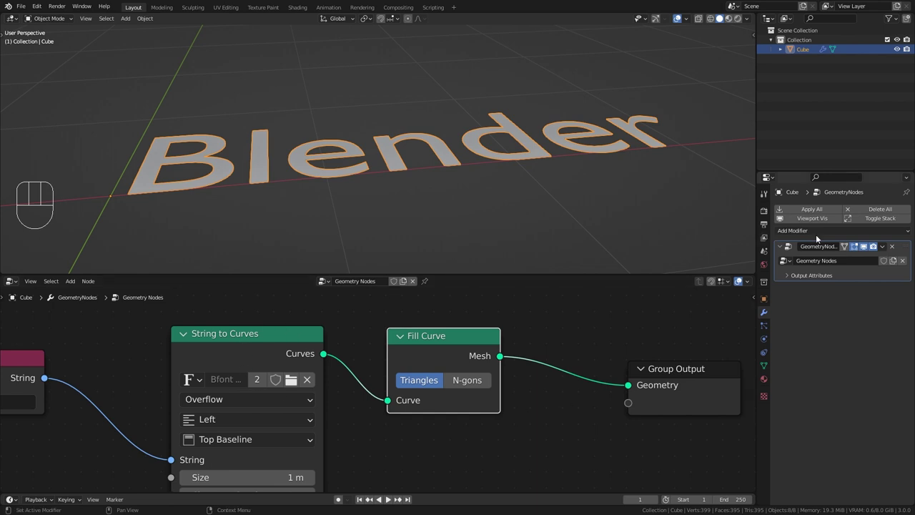
left_click_drag(821, 232, 733, 396)
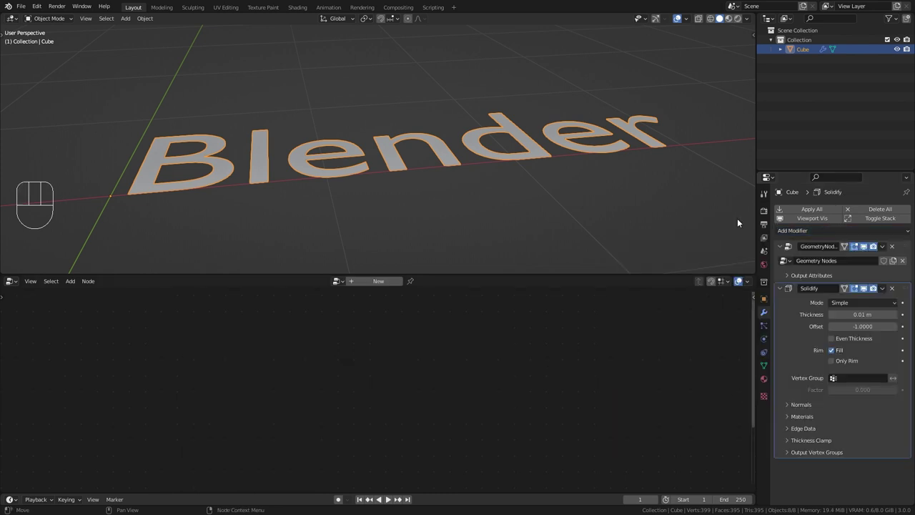
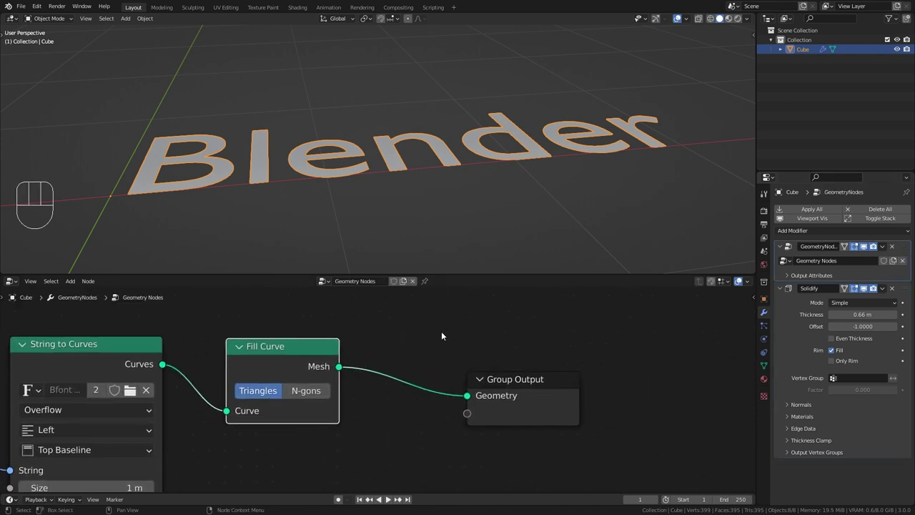
Add Realize Instances before the output, set Solidify to 0.193 m with zero offset, and centre-align the text.
key("shift+a")
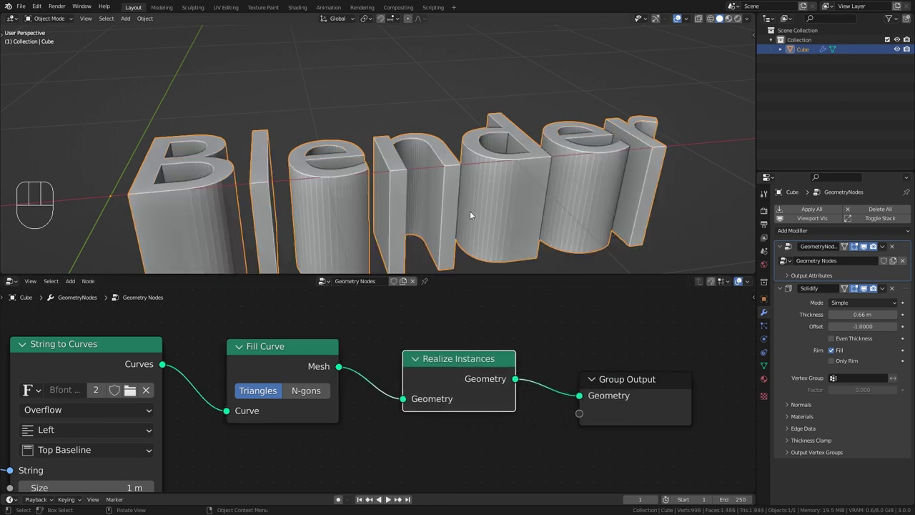
left_click_drag(467, 191, 494, 178)
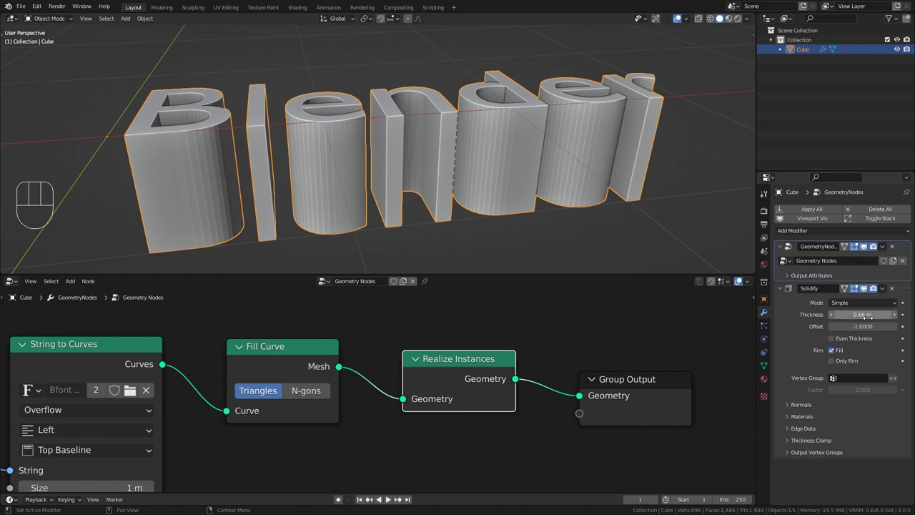
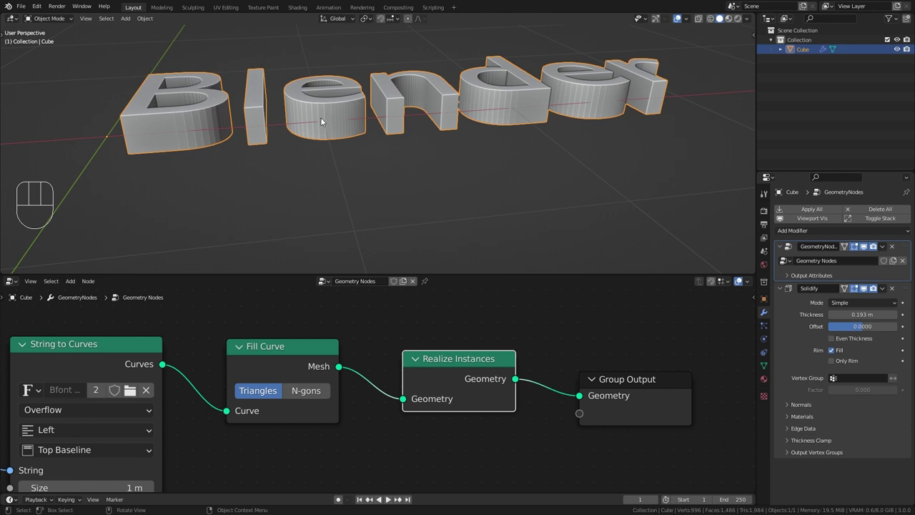
left_click_drag(261, 118, 234, 136)
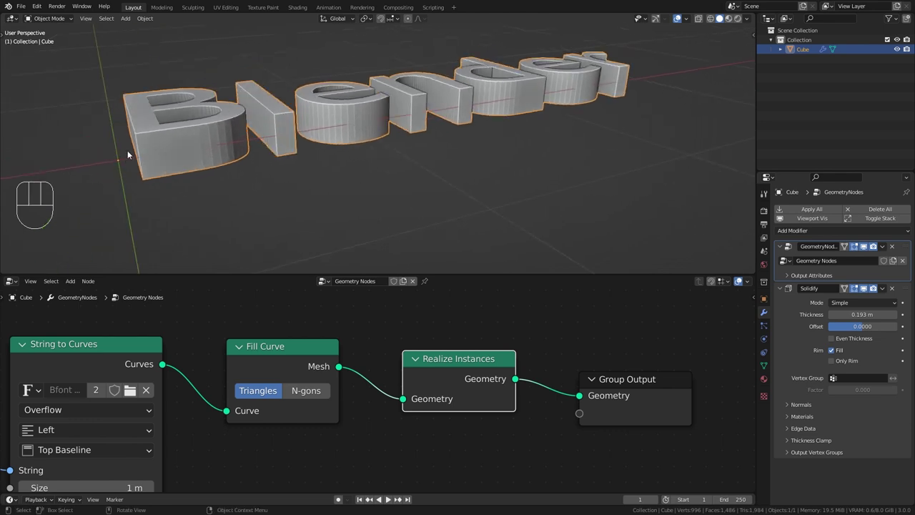
left_click_drag(184, 346, 388, 426)
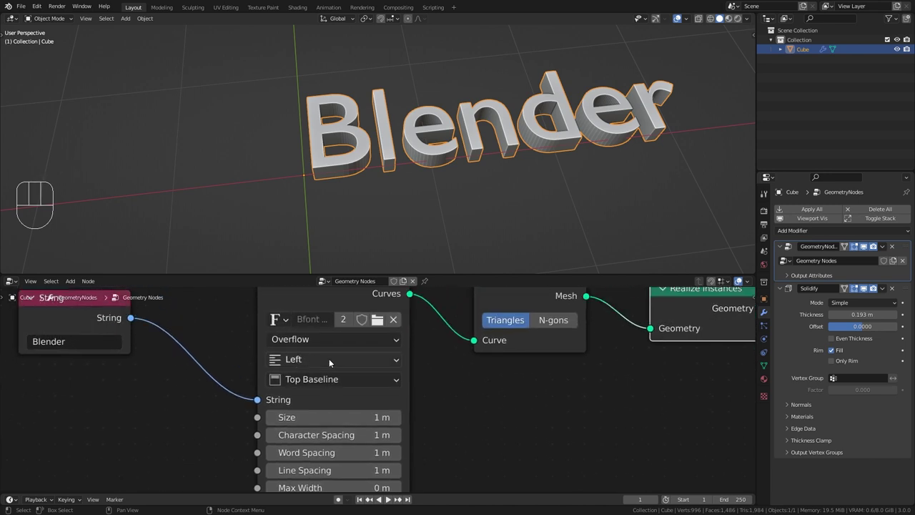
left_click_drag(330, 361, 324, 394)
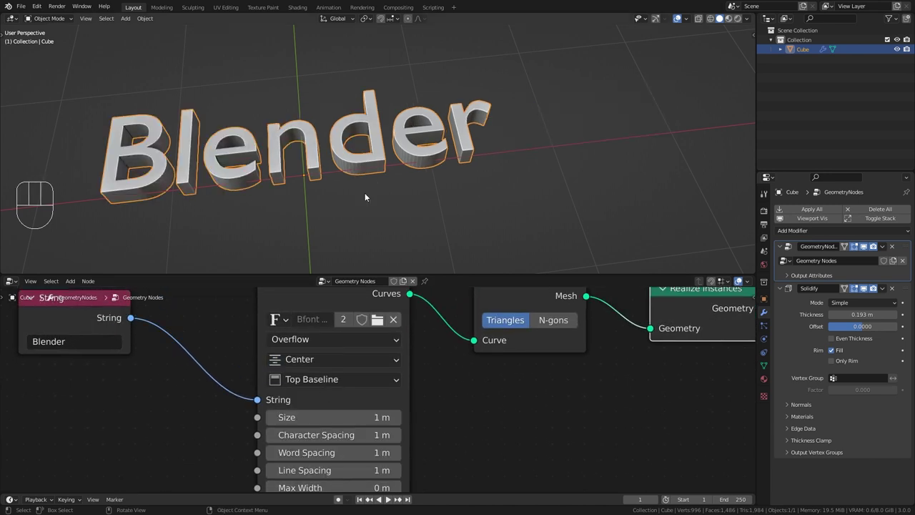
Add a Transform node before Realize Instances rotating X by 90° so the thick letters stand upright.
left_click_drag(314, 194, 365, 160)
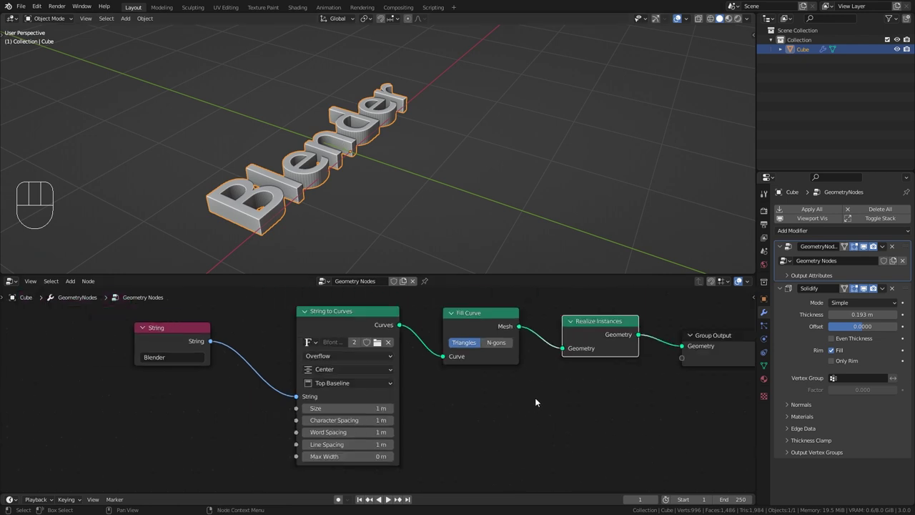
middle_click(538, 398)
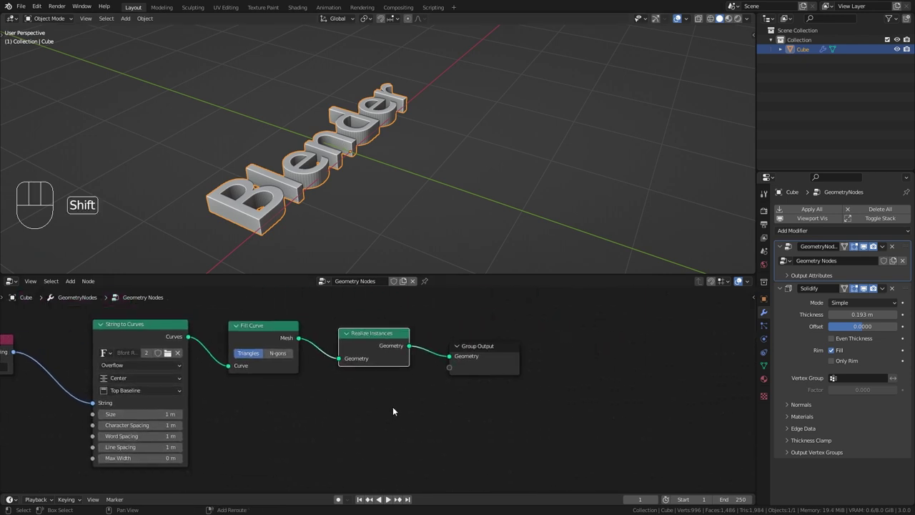
key("shift+a")
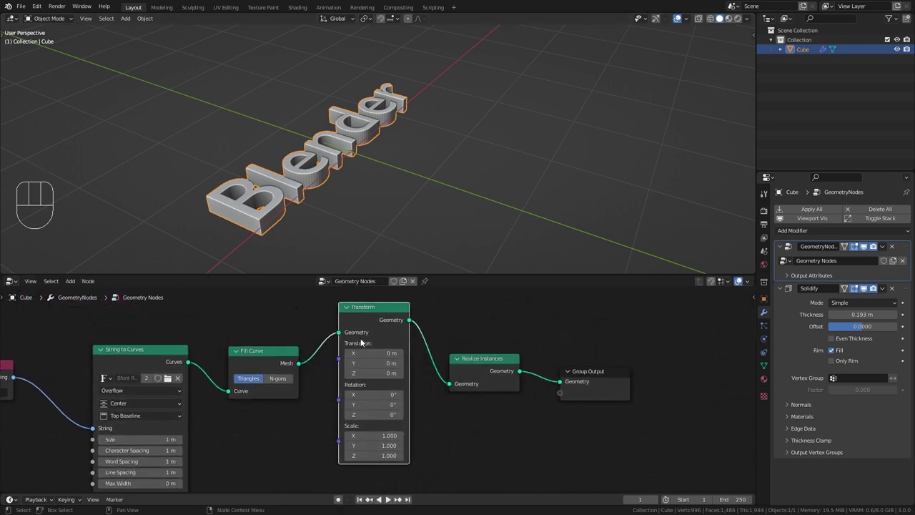
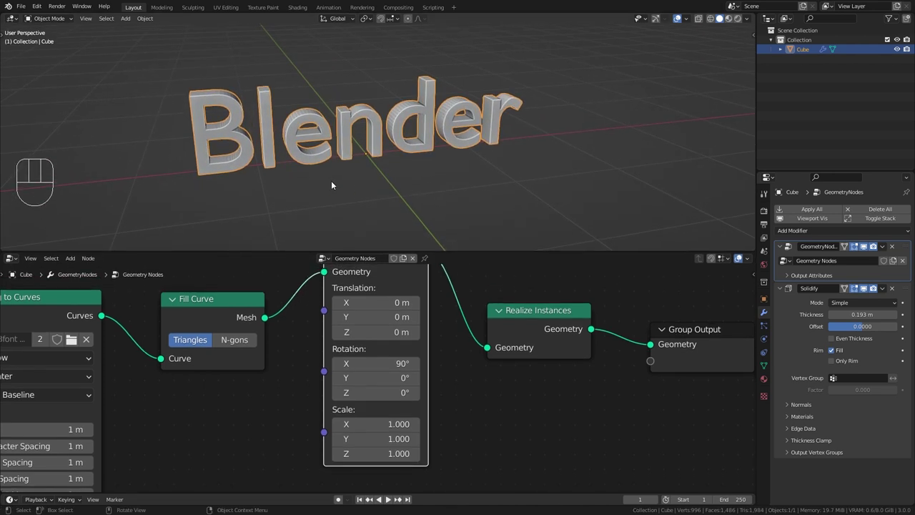
left_click_drag(336, 177, 369, 180)
left_click_drag(384, 181, 383, 157)
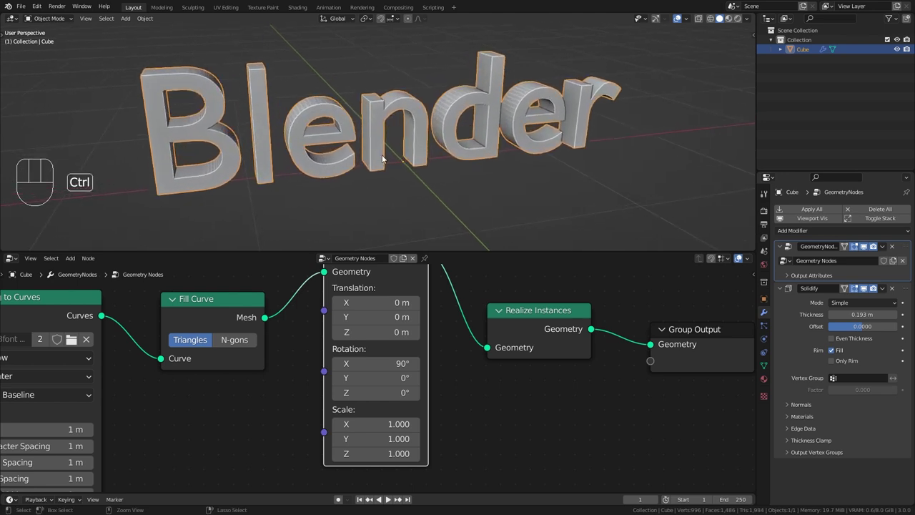
left_click_drag(416, 151, 410, 165)
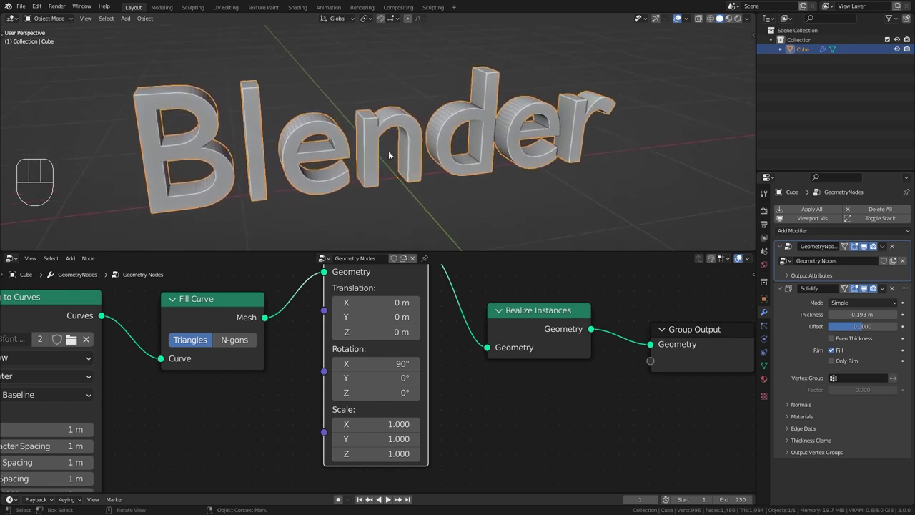
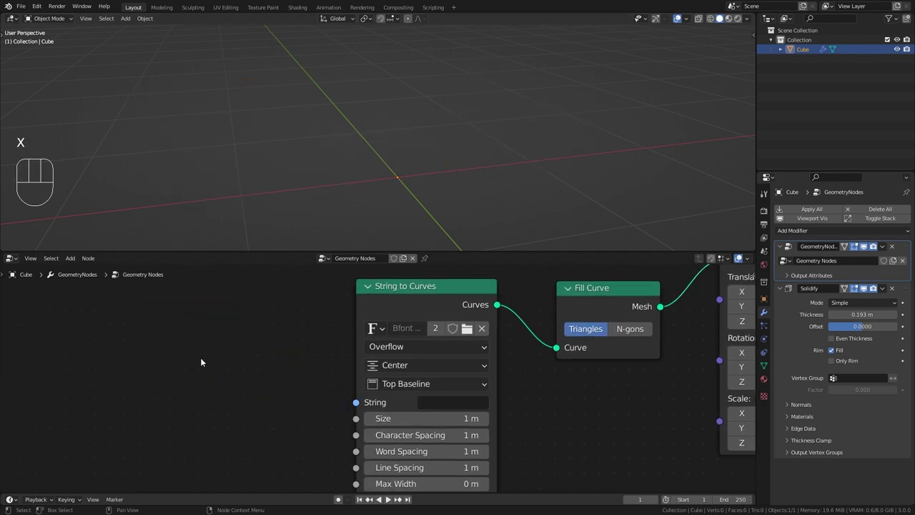
Add a Value to String node with 0 decimals and feed its string into String to Curves.
key("shift+a")
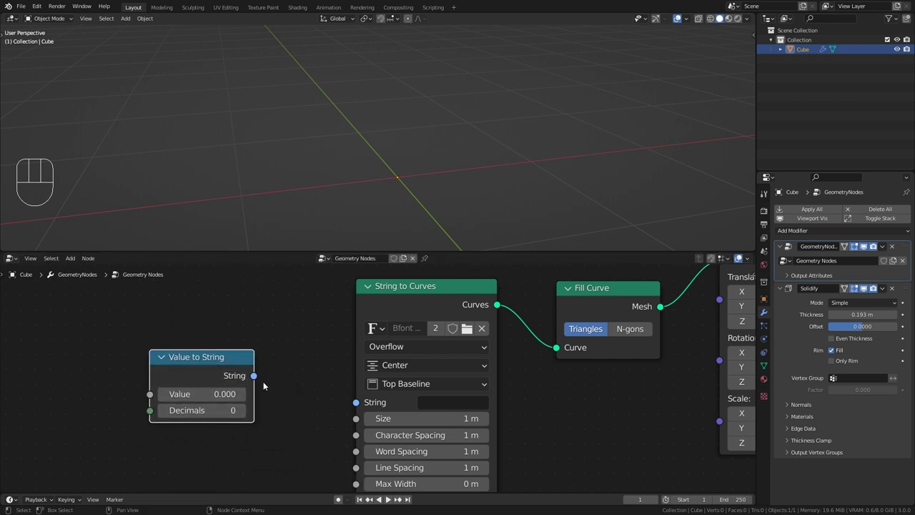
left_click_drag(258, 369, 365, 388)
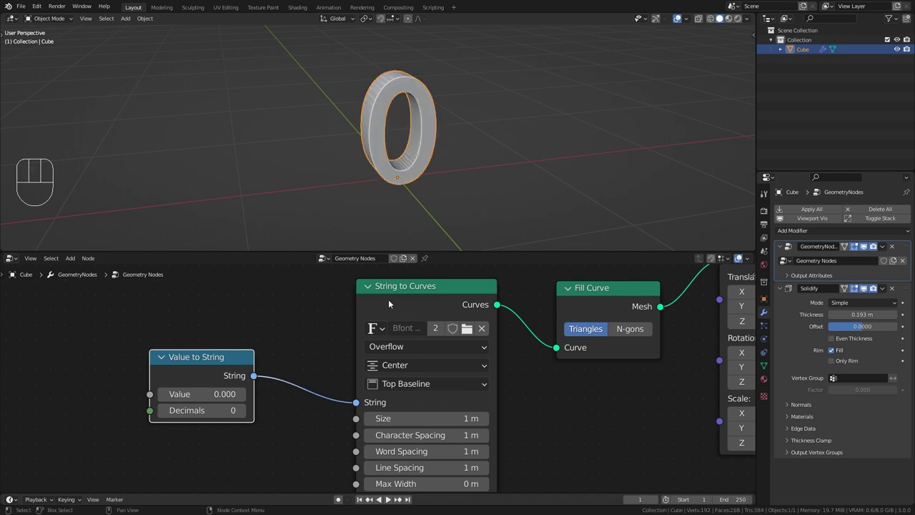
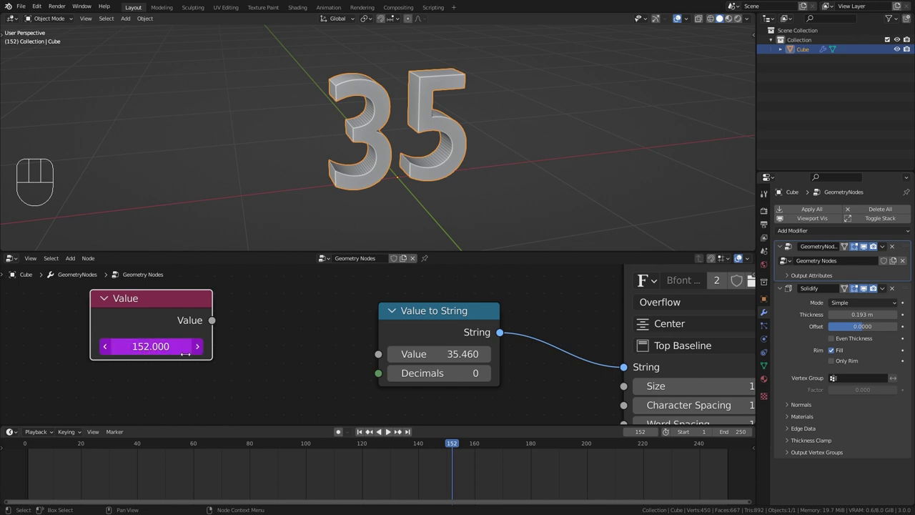
Wire the Scene Time Frame output into Value to String and scrub the timeline to watch the digits change.
left_click_drag(216, 325, 295, 303)
left_click_drag(219, 319, 424, 401)
left_click_drag(450, 443, 275, 434)
left_click_drag(255, 447, 132, 451)
left_click_drag(123, 447, 33, 436)
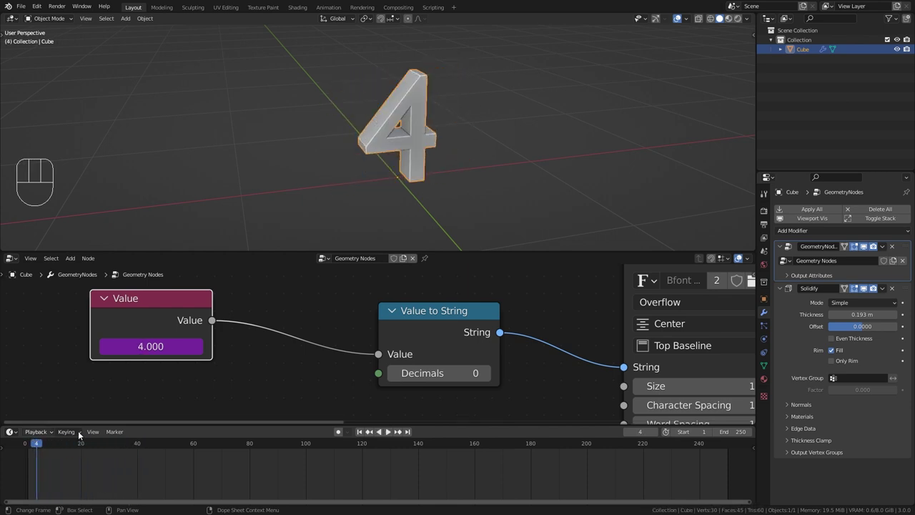
Play the animation, then give the Math node before Value to String a value of 10.
key("space")
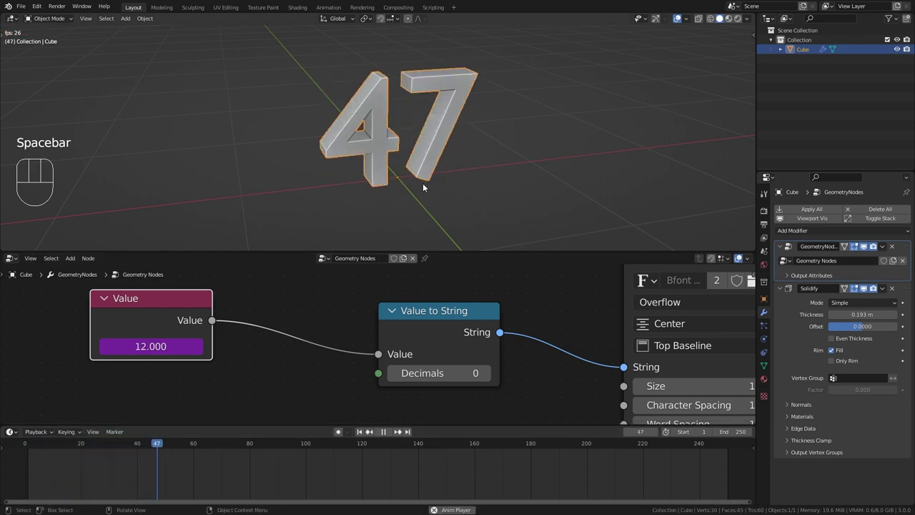
left_click_drag(424, 177, 418, 171)
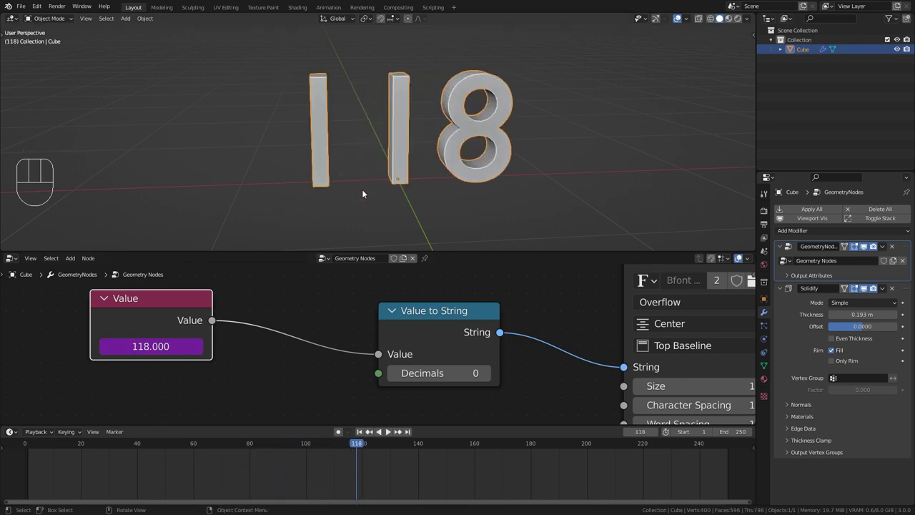
middle_click(377, 188)
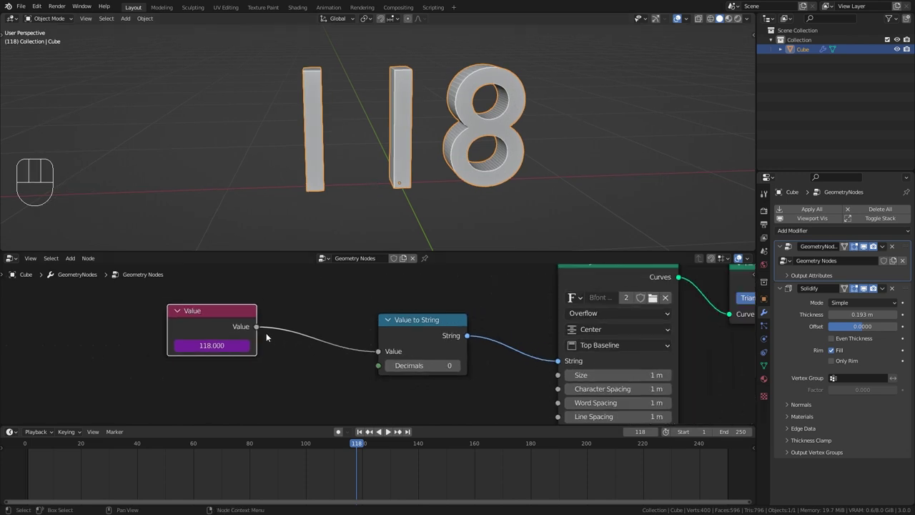
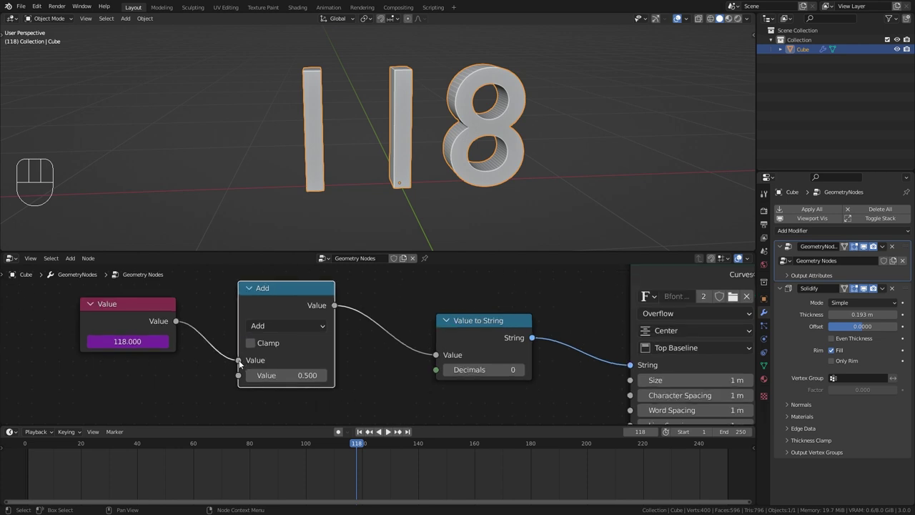
left_click_drag(239, 366, 243, 378)
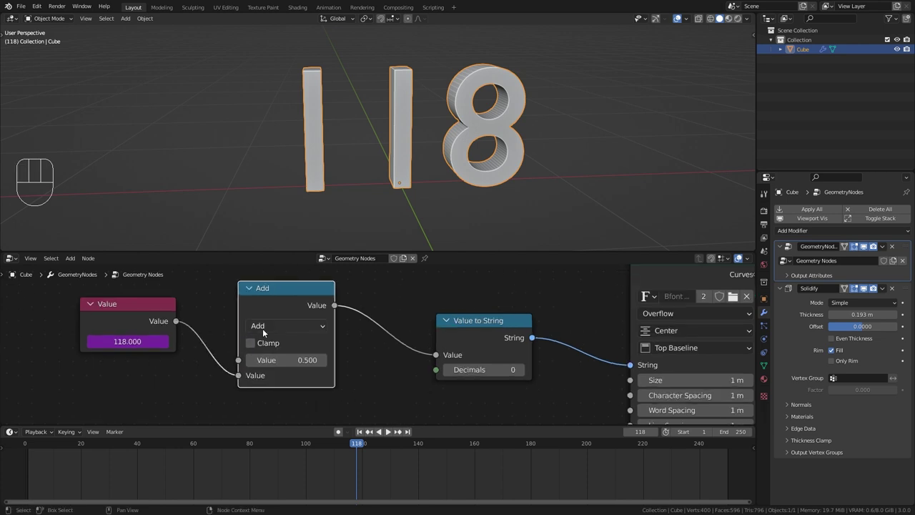
left_click_drag(299, 327, 289, 170)
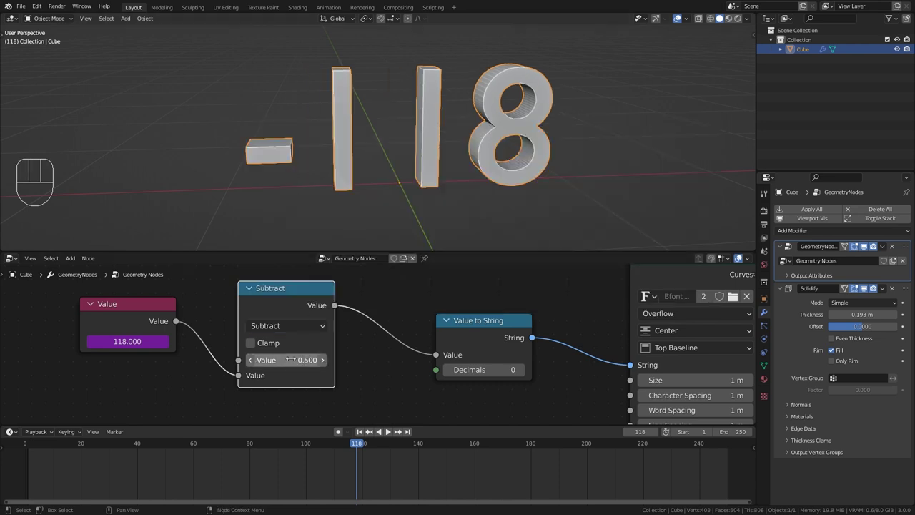
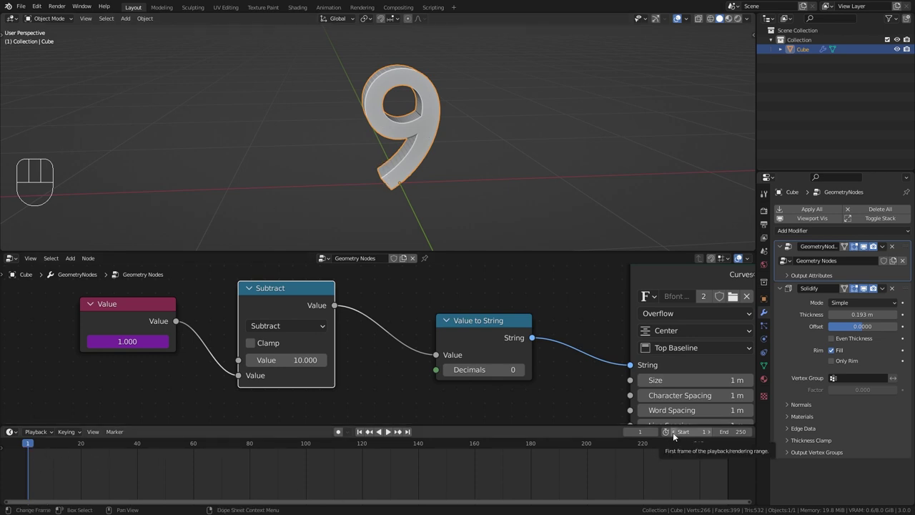
Set the timeline Start to frame 0 and play back to watch the number count relative to the frame.
left_click(674, 435)
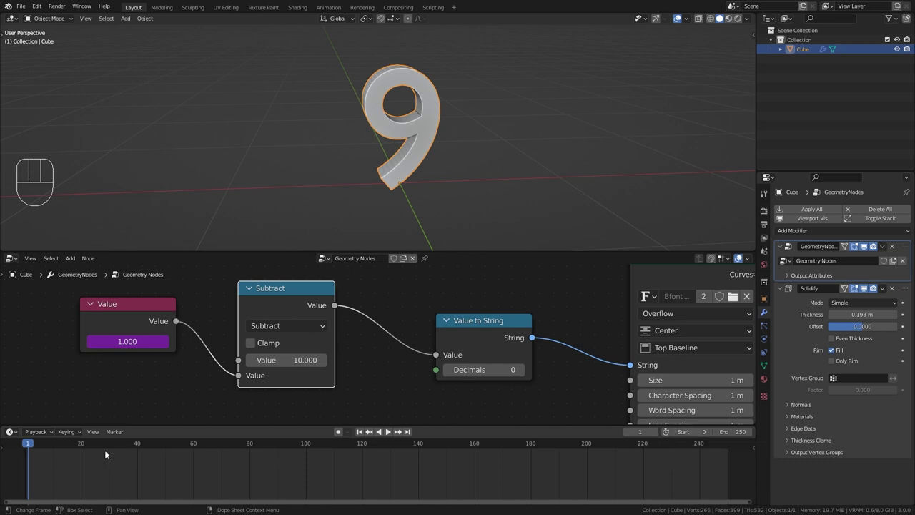
key("Left")
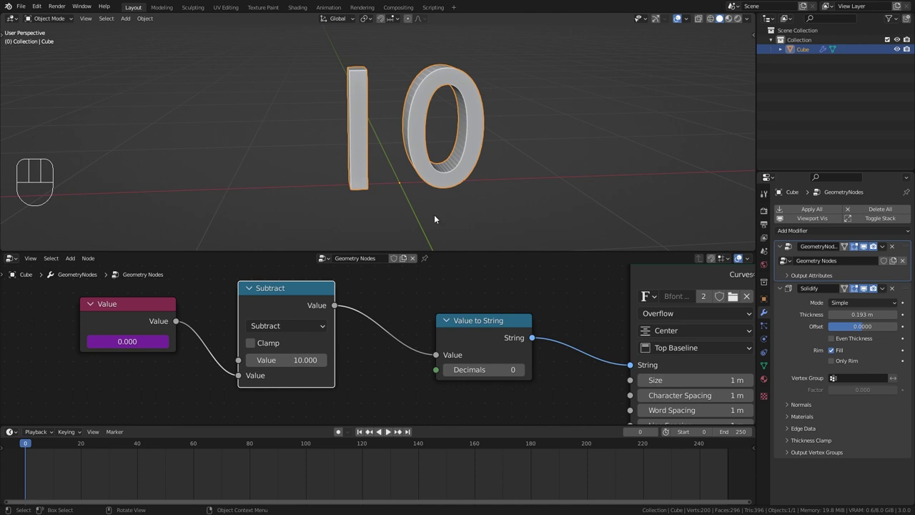
key("space")
key("shift+Left")
key("space")
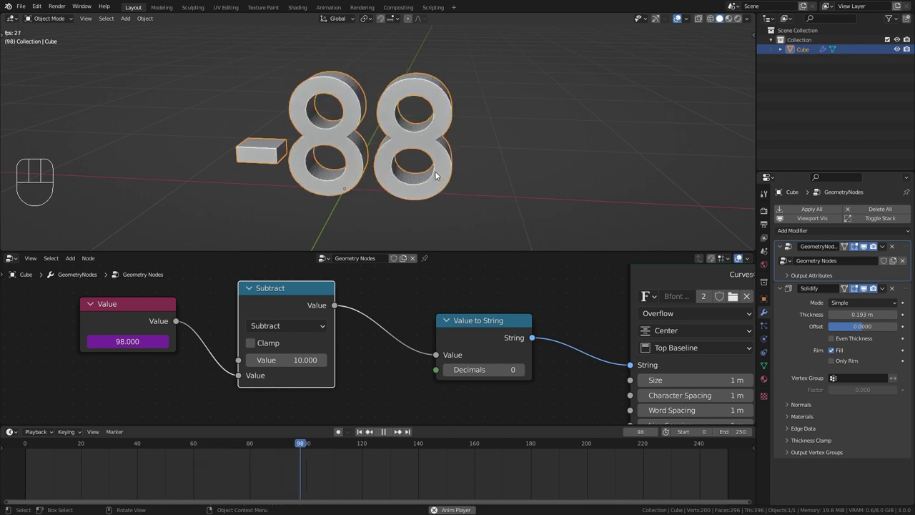
left_click_drag(309, 126, 328, 119)
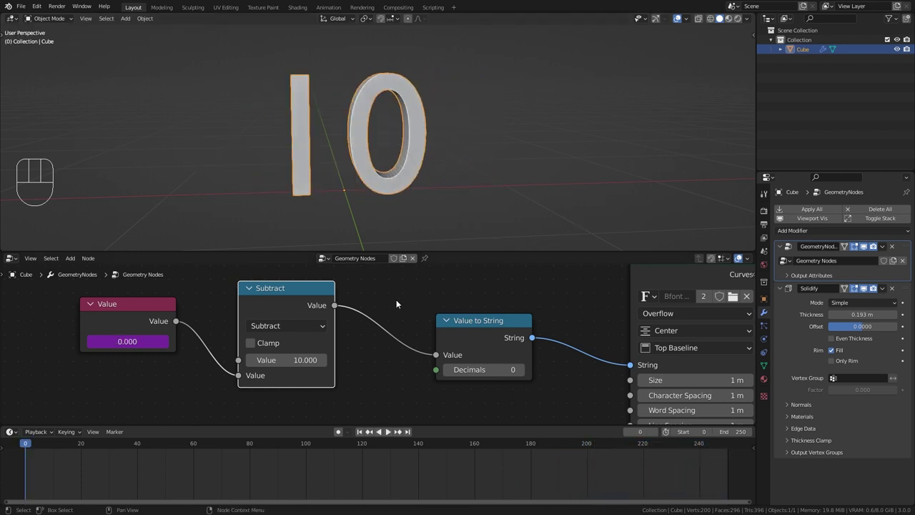
Insert a Clamp node with Min 0 and Max 10 before Value to String and play to confirm the countdown holds at 0.
key("shift+a")
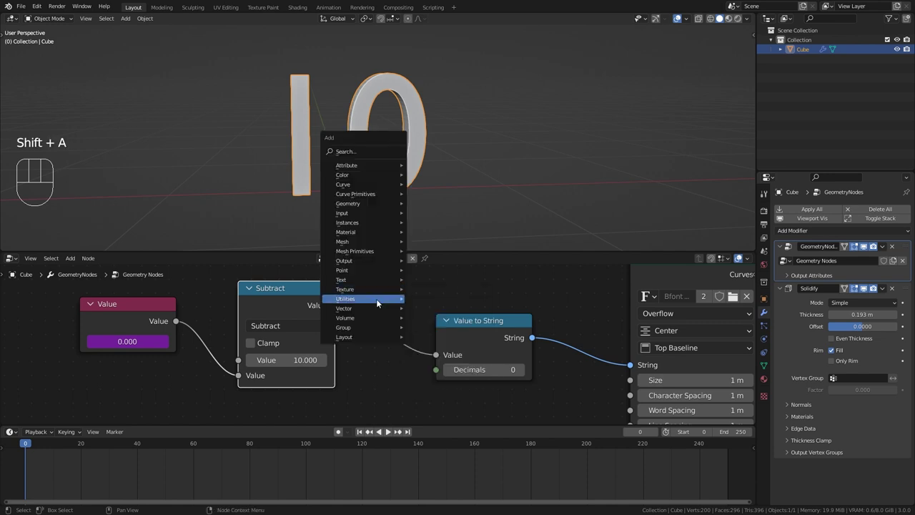
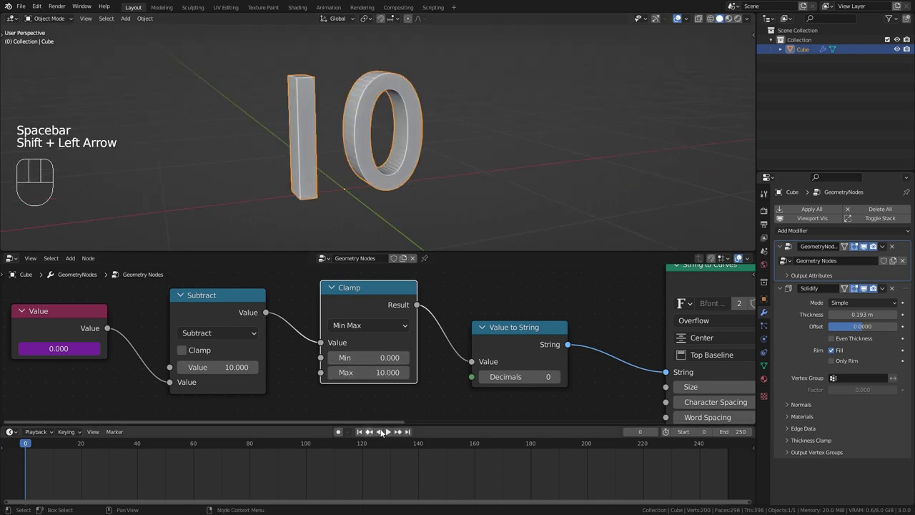
left_click(392, 434)
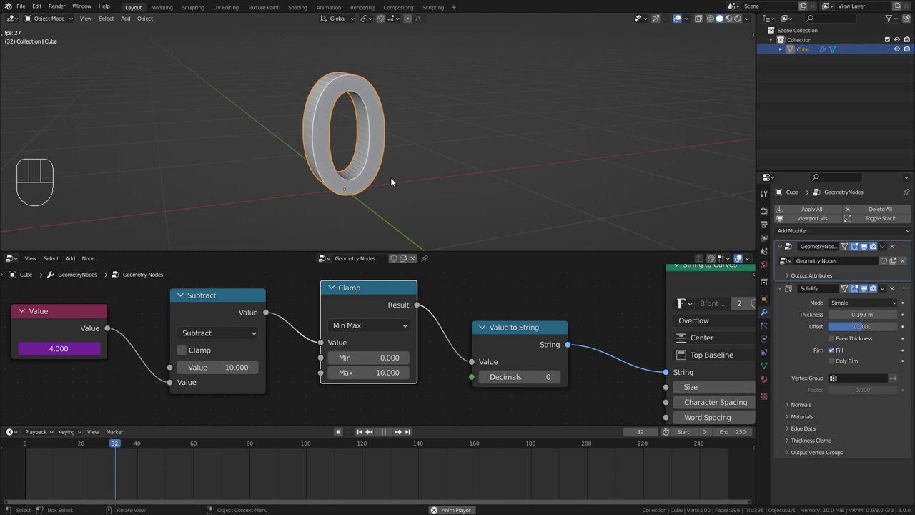
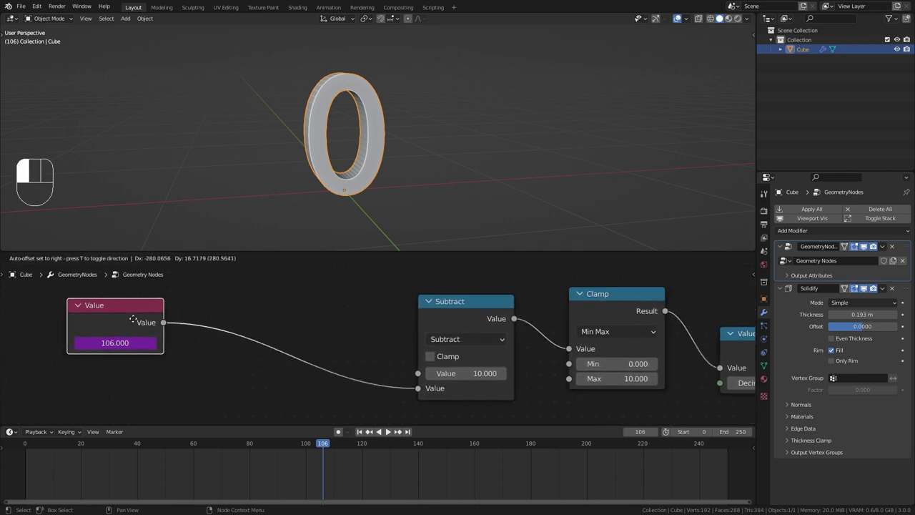
Drag the Math node's frame-scaling value to 5 and rewind to frame 0, where the digits read 10.
key("shift+a")
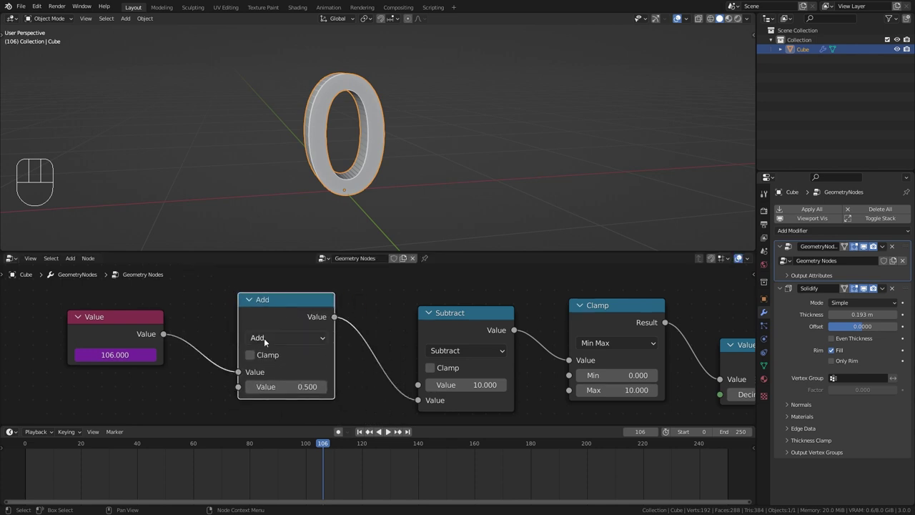
left_click_drag(266, 341, 265, 211)
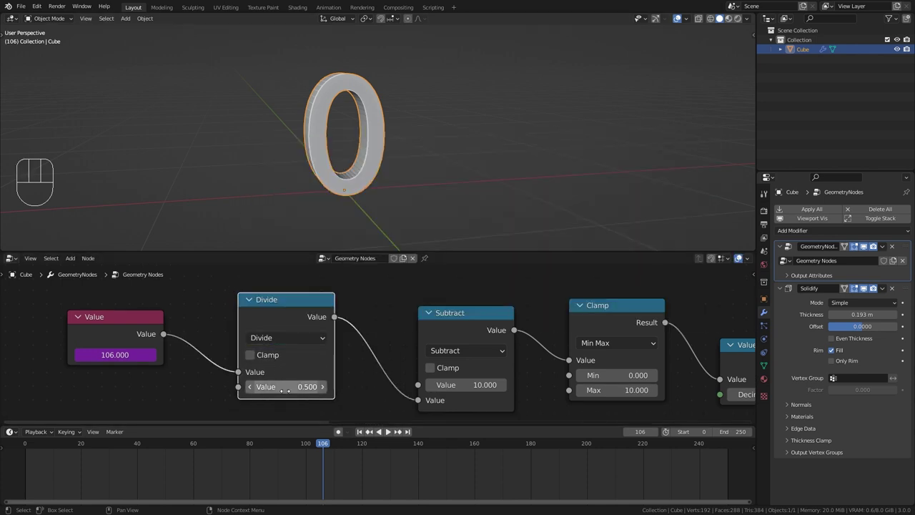
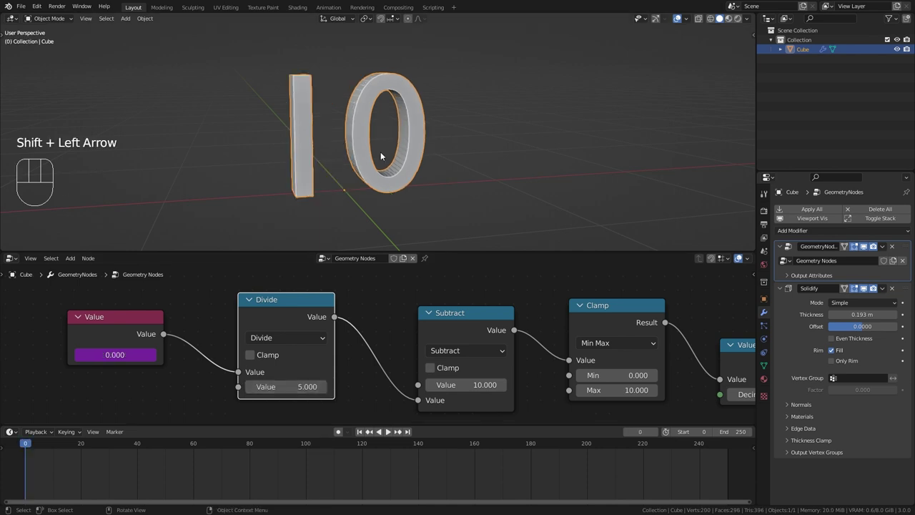
key("space")
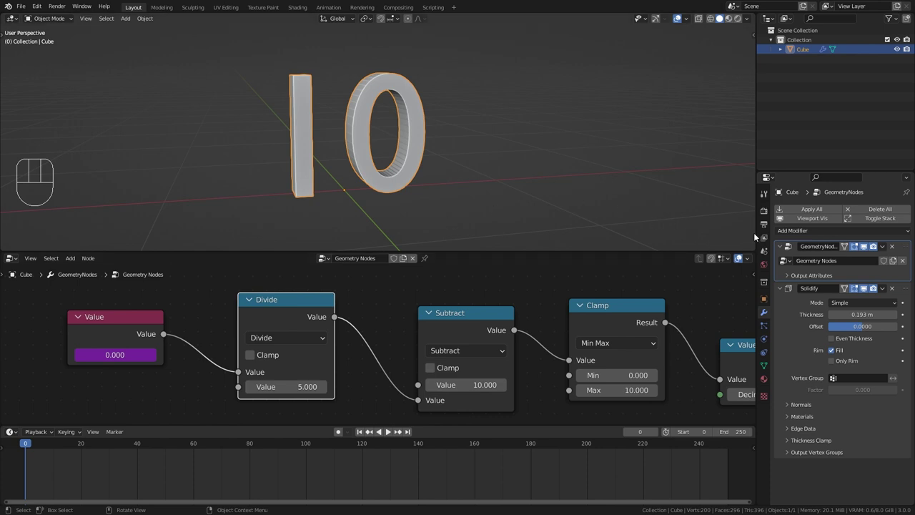
Verify the scene Frame Rate is 24 fps in Output properties and play the countdown dropping one digit per second.
left_click(763, 226)
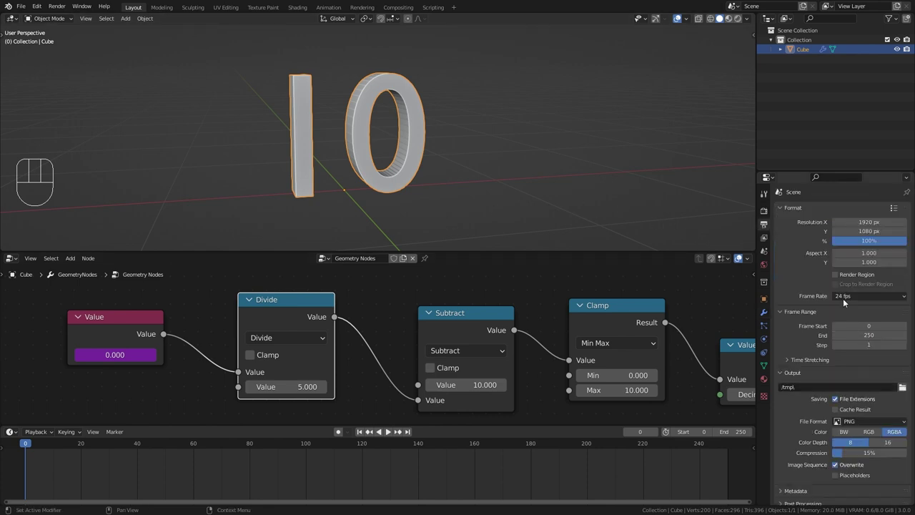
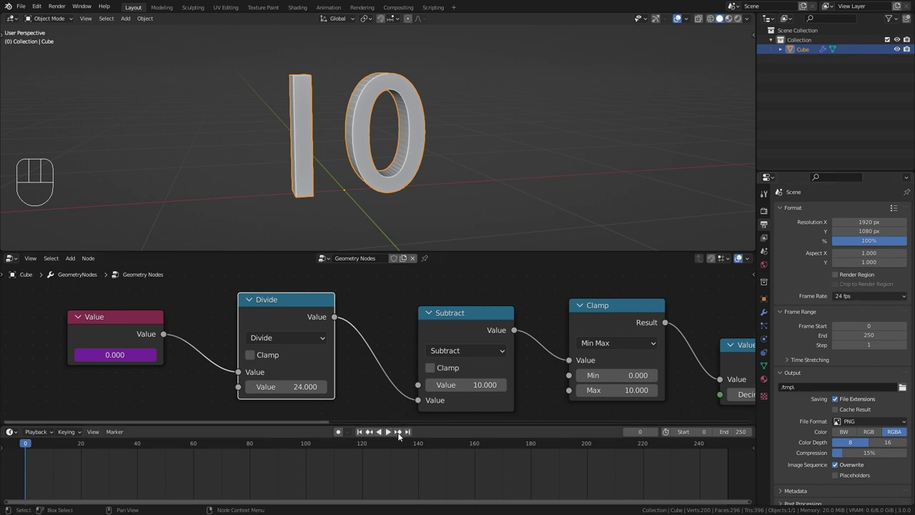
left_click(391, 435)
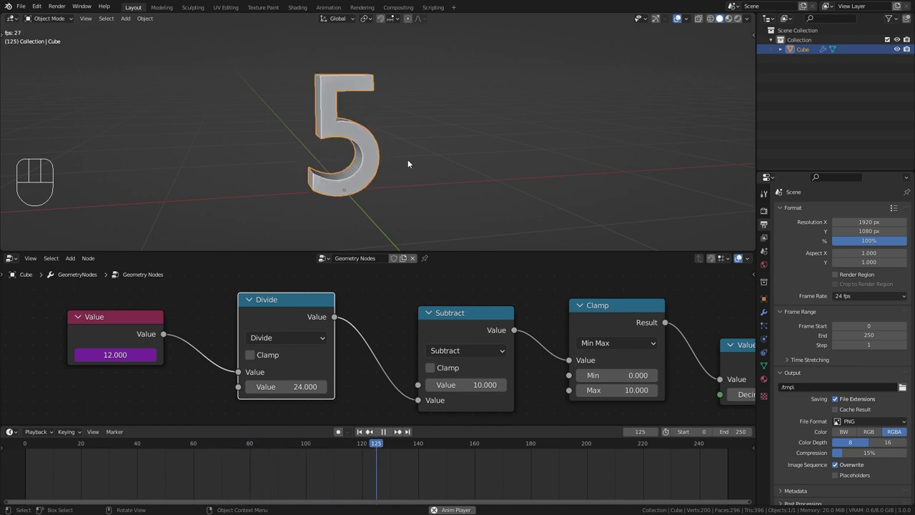
key("space")
key("space")
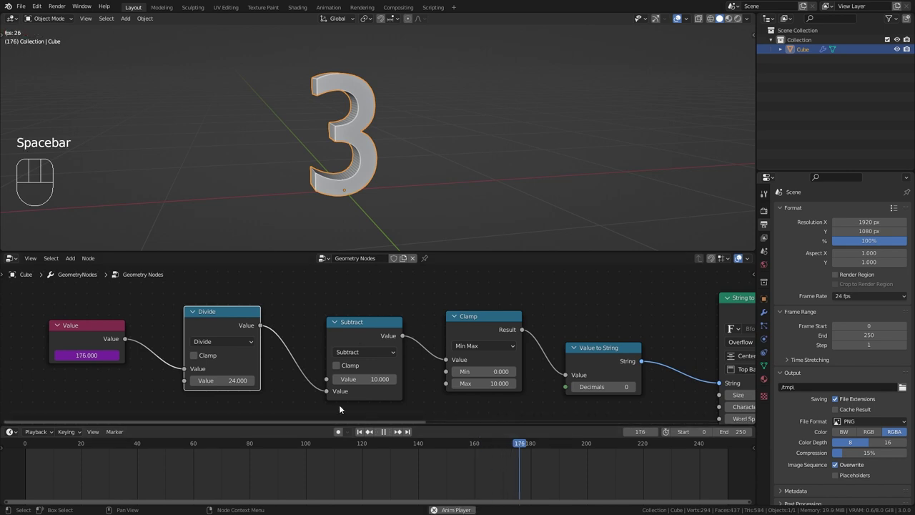
key("space")
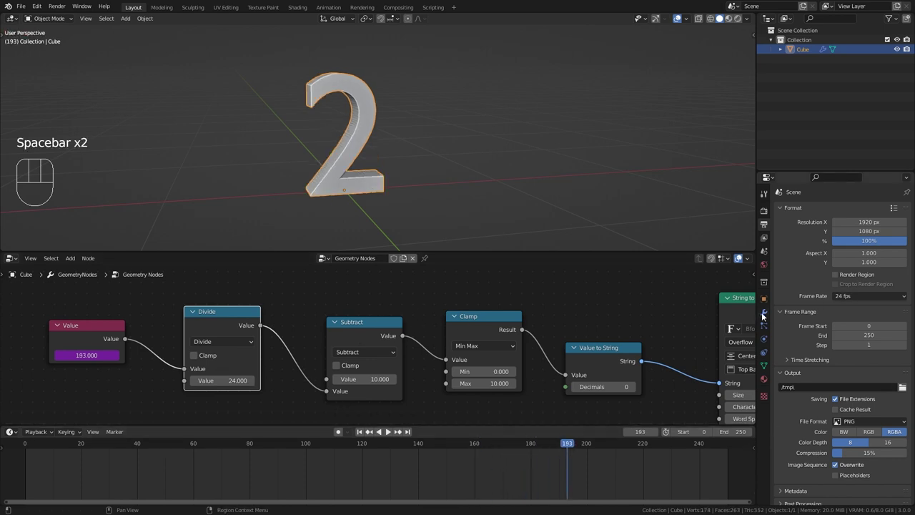
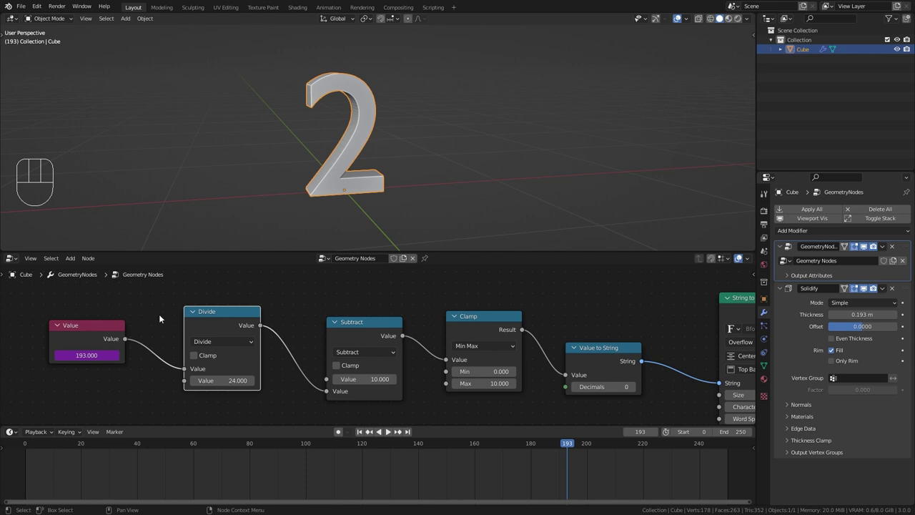
Link the Divide node's 24 divisor socket to the Group Input so it appears as a modifier Value field.
middle_click(166, 326)
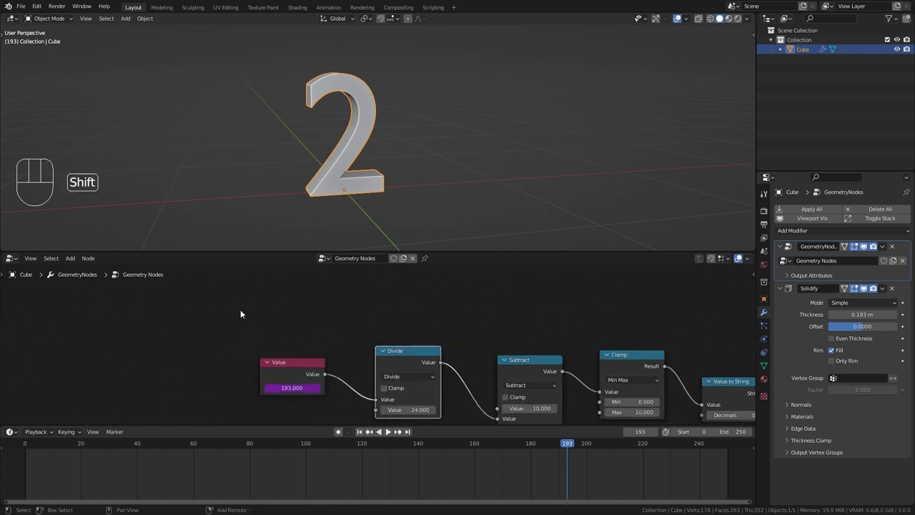
key("shift+a")
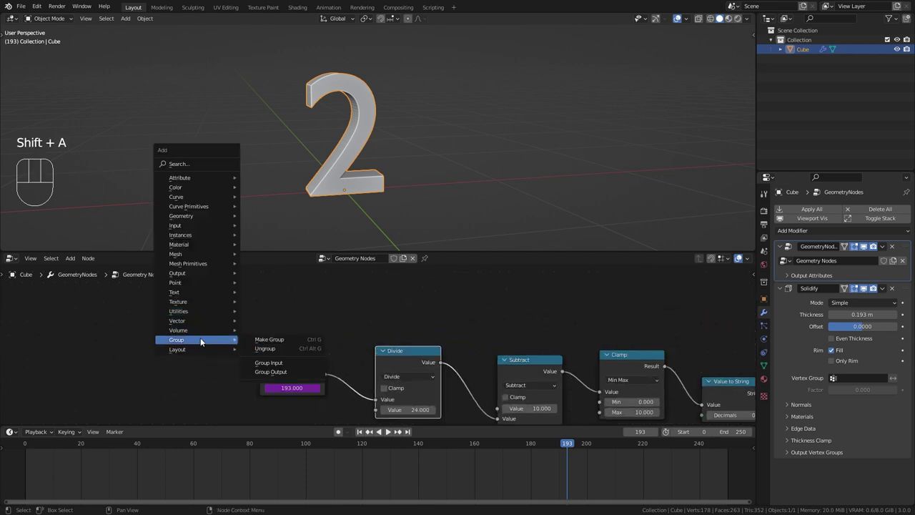
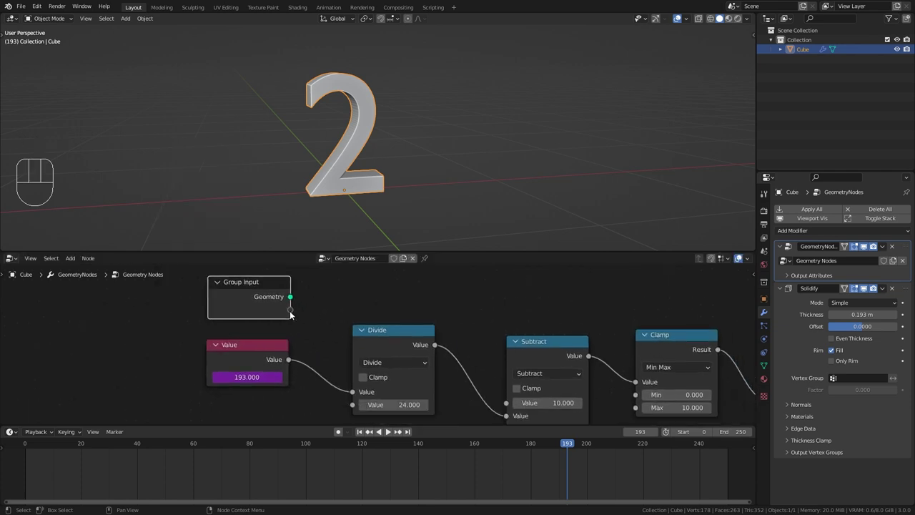
left_click_drag(307, 306, 306, 302)
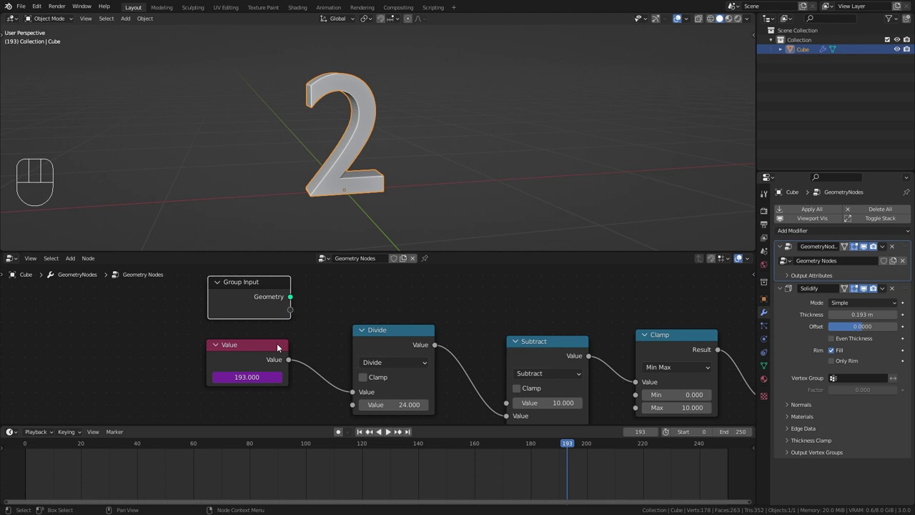
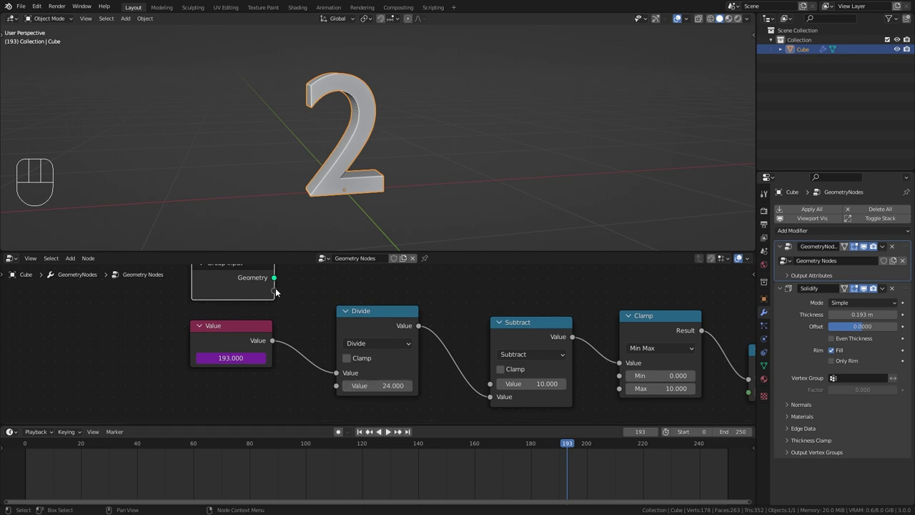
left_click_drag(285, 282, 337, 394)
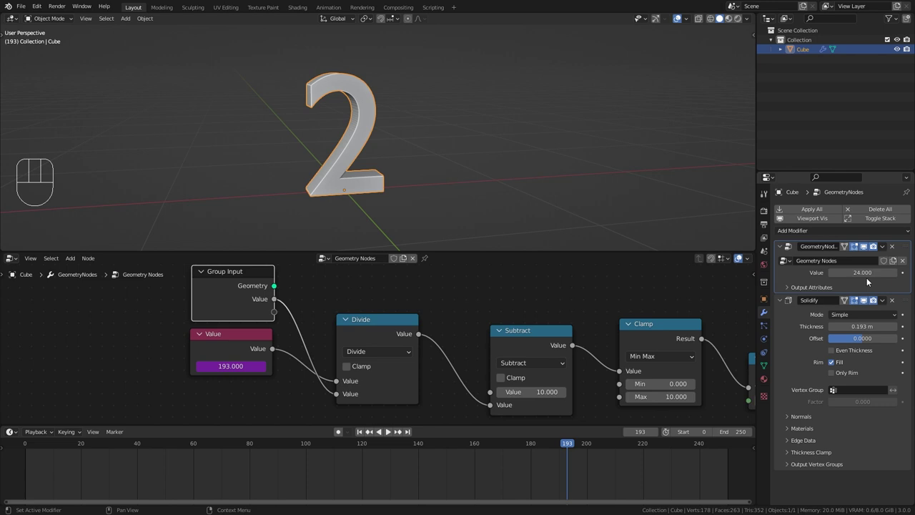
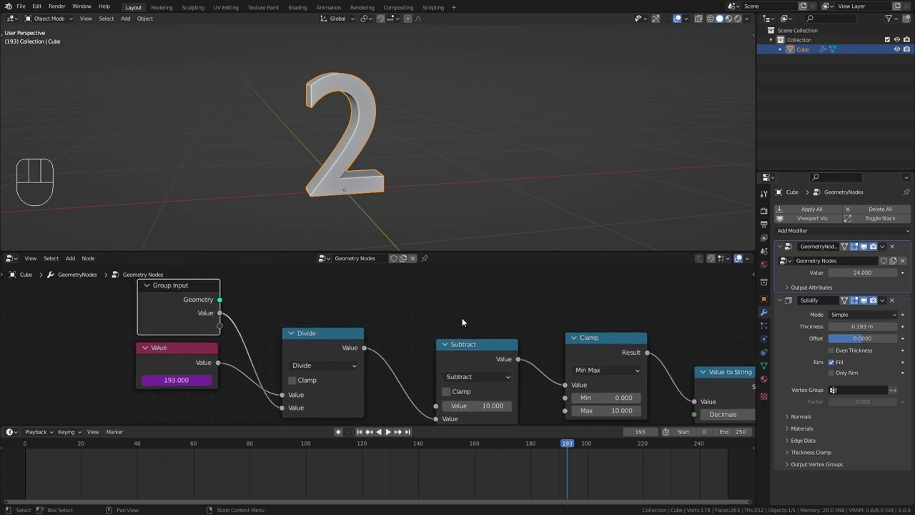
Rename the exposed divisor input to Speed in the sidebar Group panel.
left_click(171, 296)
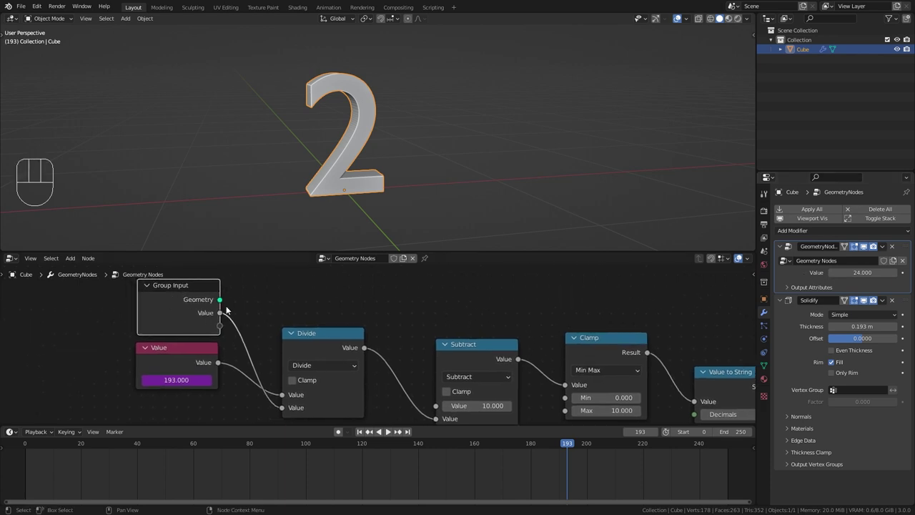
key("n")
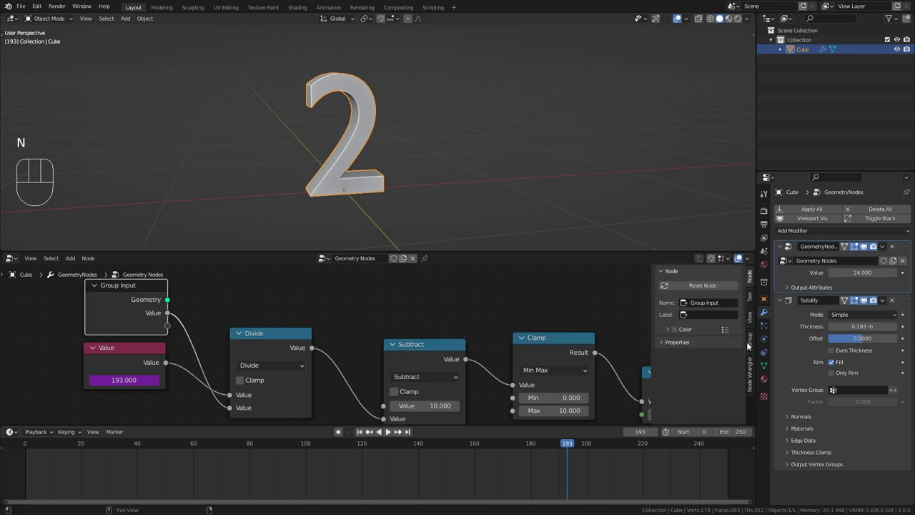
left_click(753, 343)
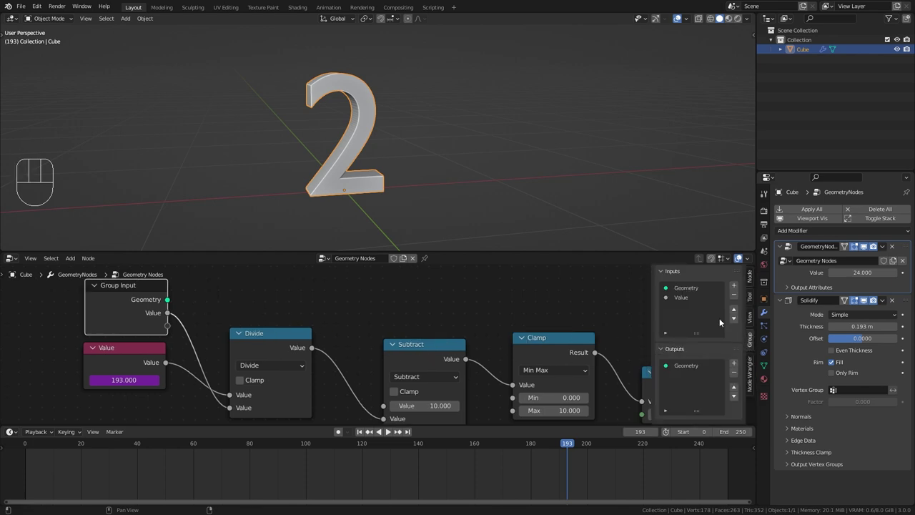
left_click(684, 299)
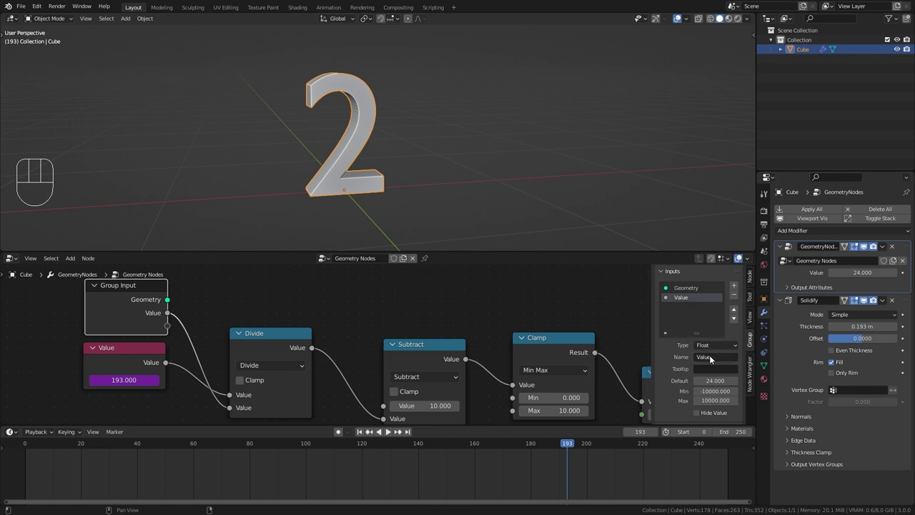
left_click_drag(711, 357, 329, 331)
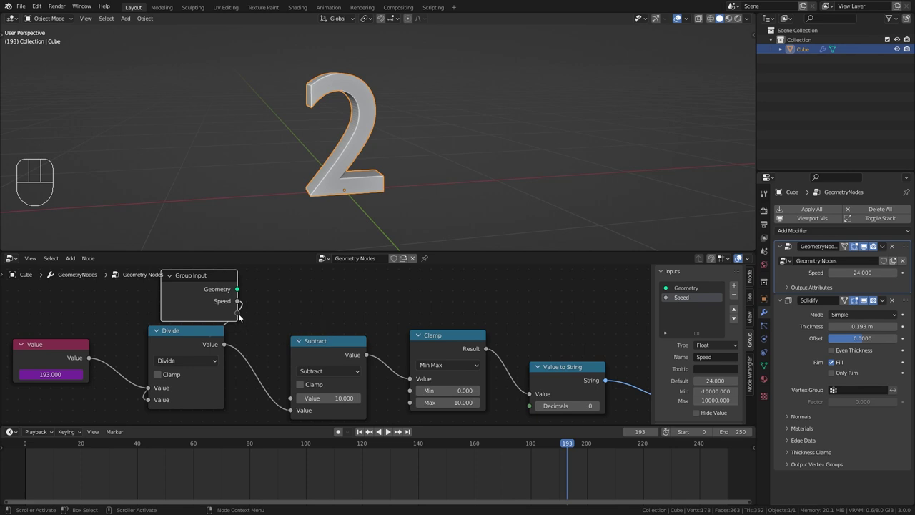
Expose the Subtract amount as Start and the Clamp min/max as Min group inputs on the modifier.
left_click_drag(238, 315, 313, 402)
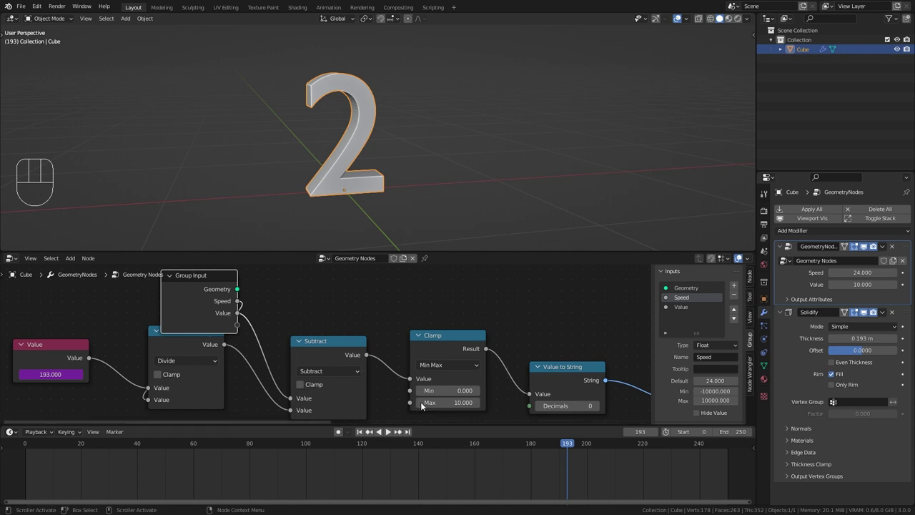
left_click_drag(411, 405, 241, 316)
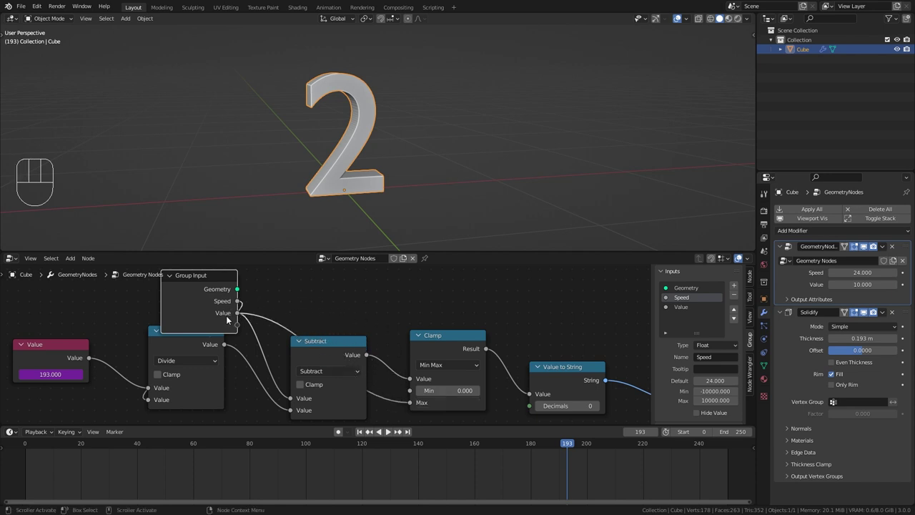
left_click(686, 310)
left_click_drag(701, 358, 577, 321)
left_click_drag(238, 326, 418, 398)
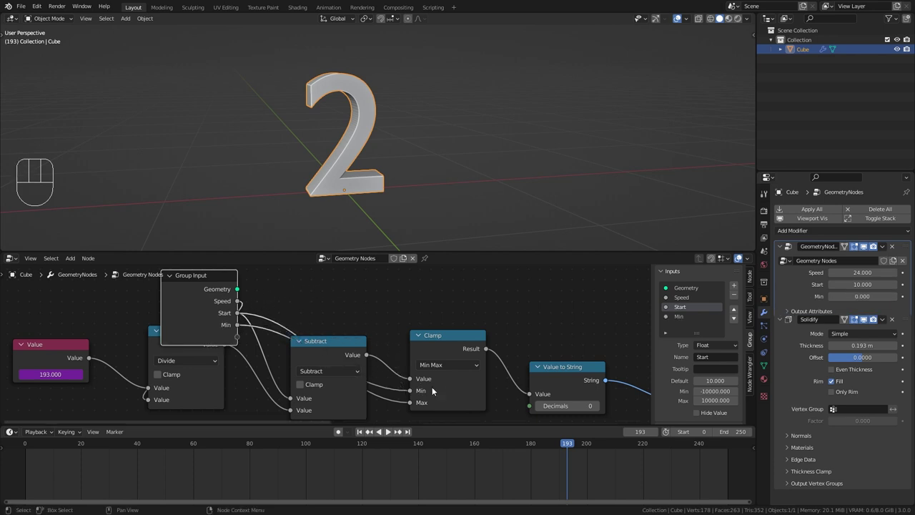
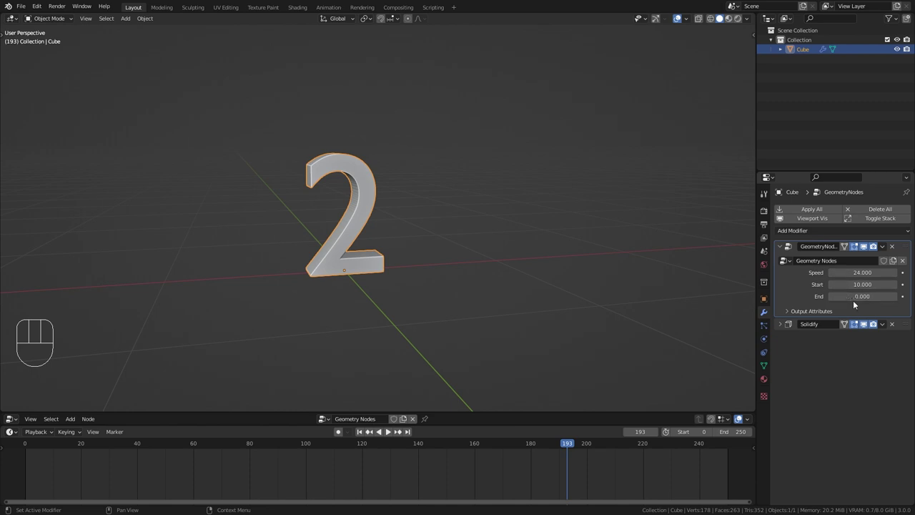
Play the countdown with Speed 5, Start 50 and End 30 to confirm it stops at 30.
key("space")
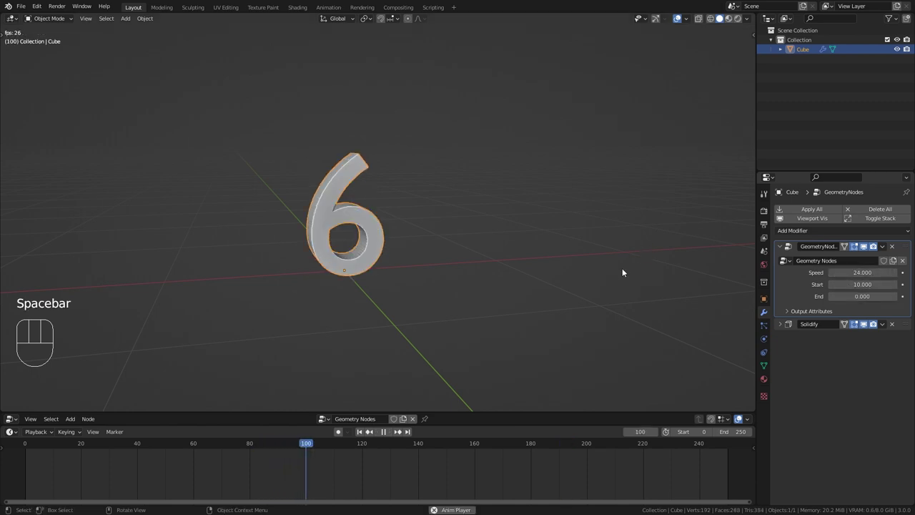
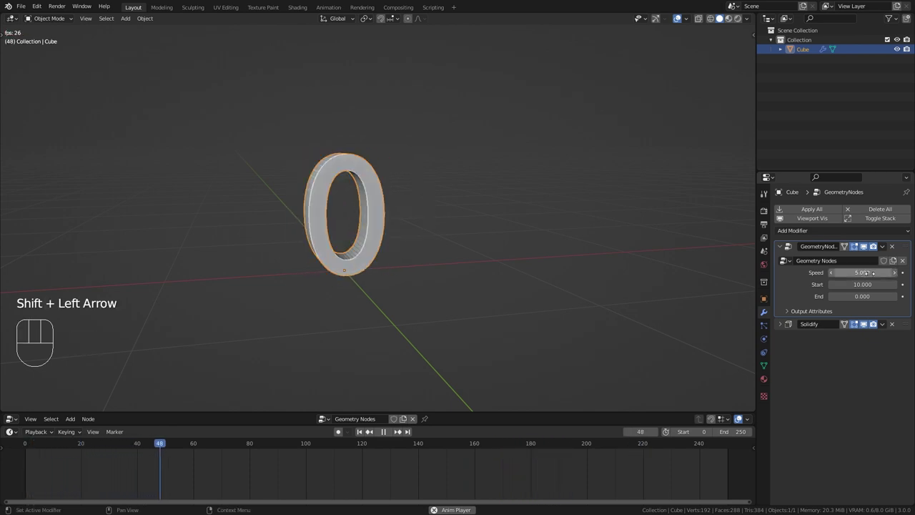
key("space")
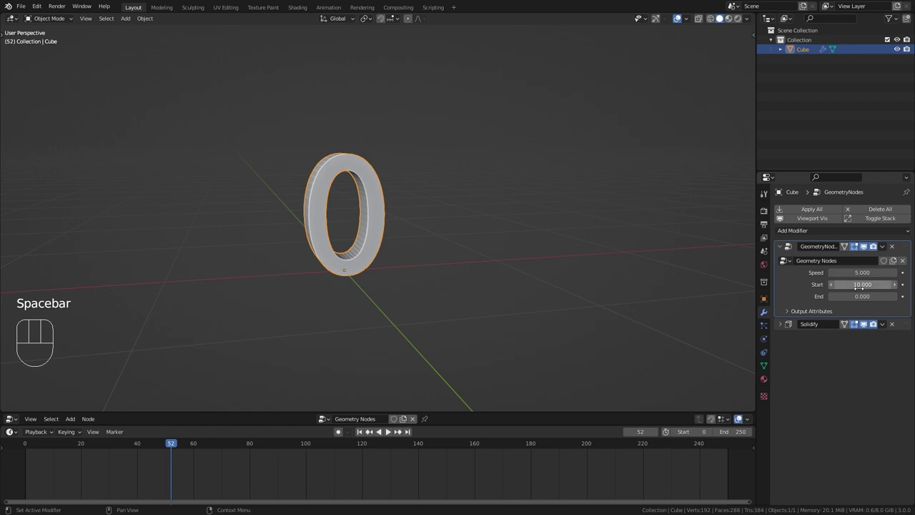
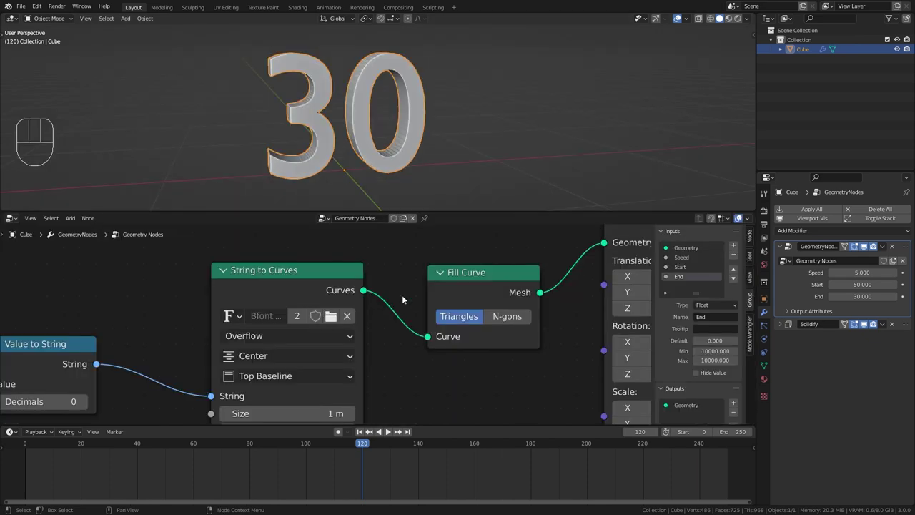
Load the Autumn Regular font from C:\WINDOWS\Fonts in the String to Curves node and preview the digits.
key("n")
middle_click(413, 306)
left_click(334, 247)
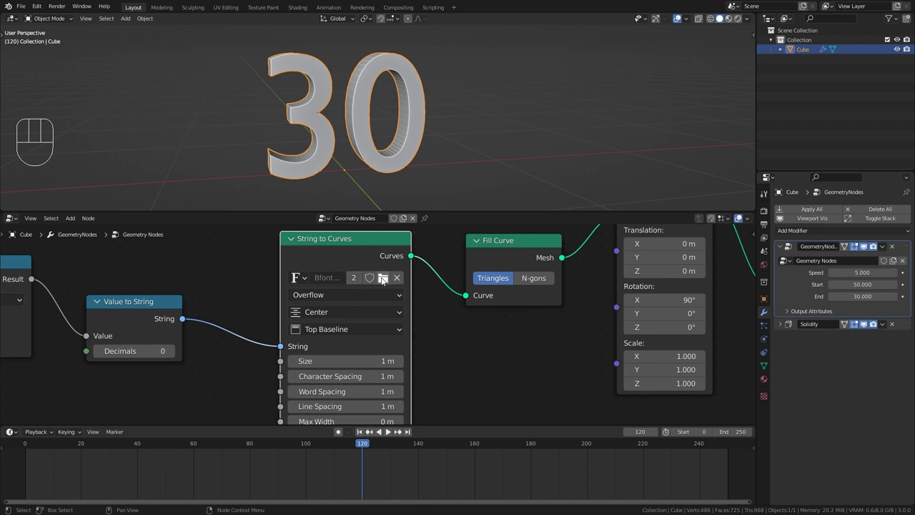
left_click(386, 279)
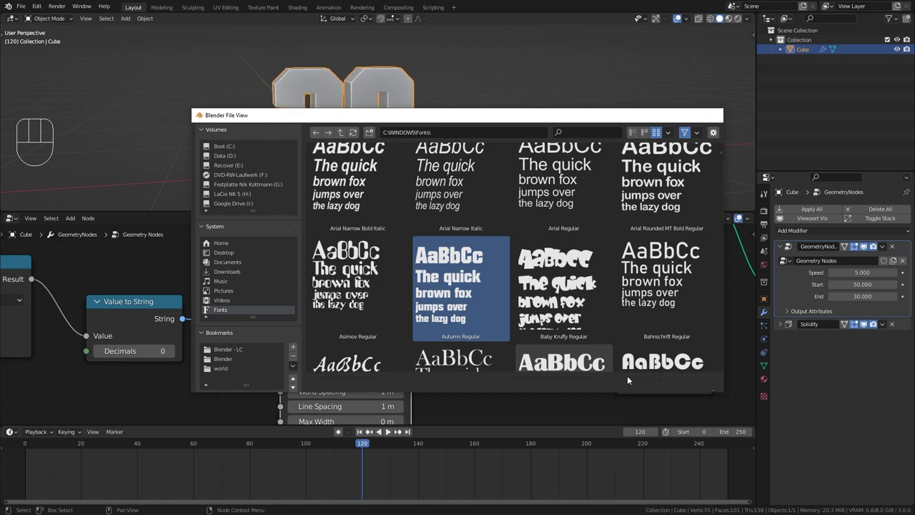
key("space")
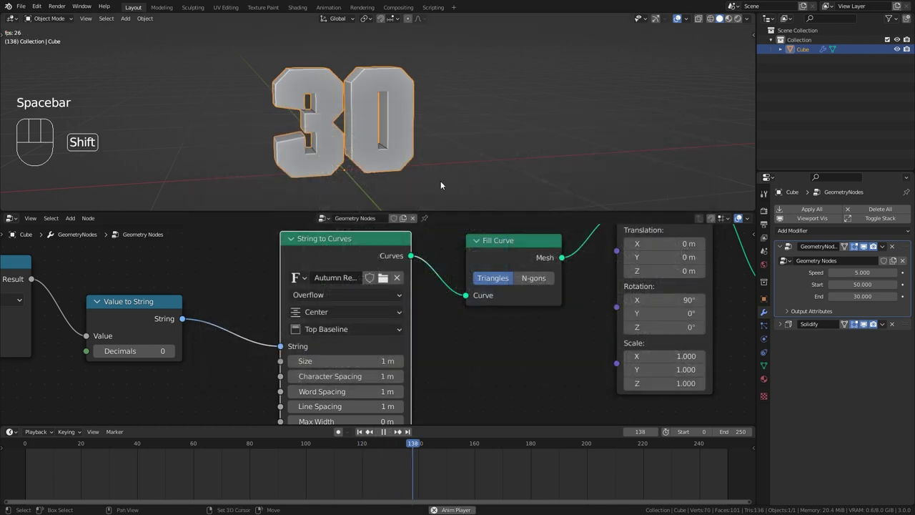
key("shift+Left")
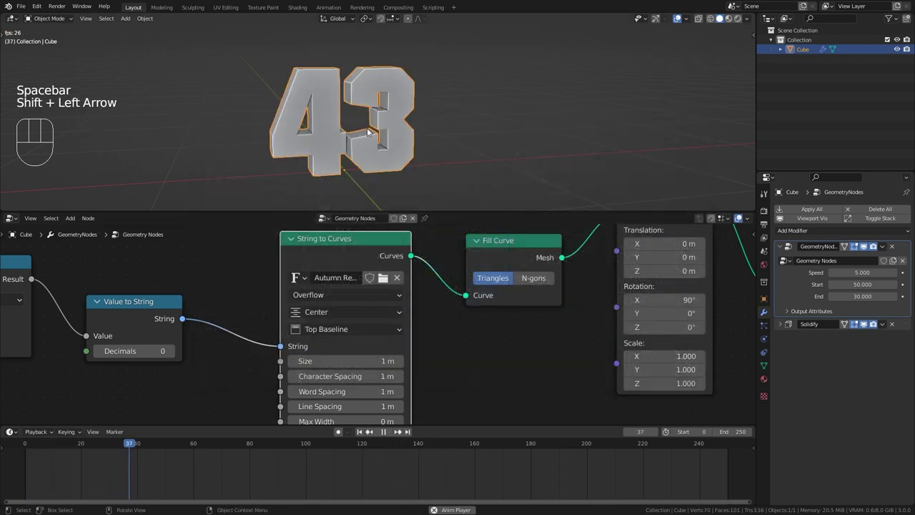
left_click_drag(380, 115, 396, 153)
key("space")
Try Agency FB and Alien fonts on the digits before settling on Baby Kruffy Regular.
left_click(386, 283)
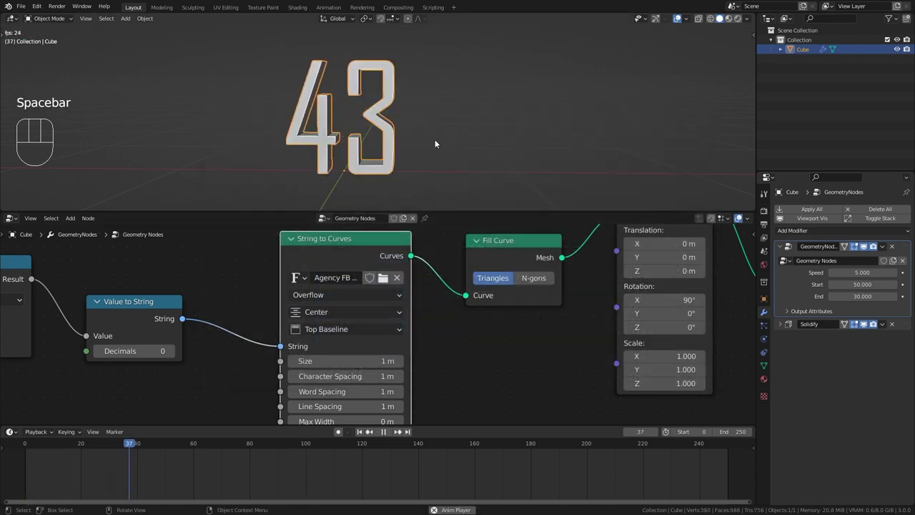
key("space")
left_click(383, 279)
key("shift+Left")
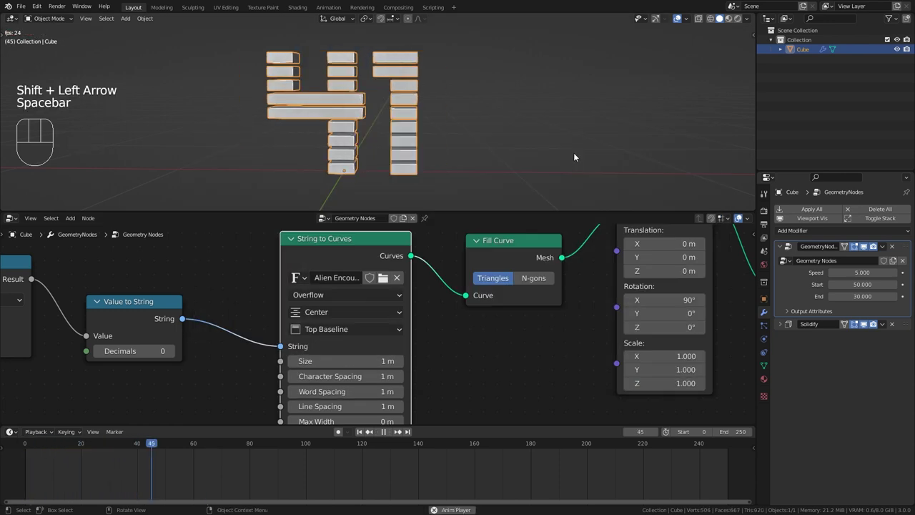
key("space")
key("space")
left_click_drag(380, 280, 412, 293)
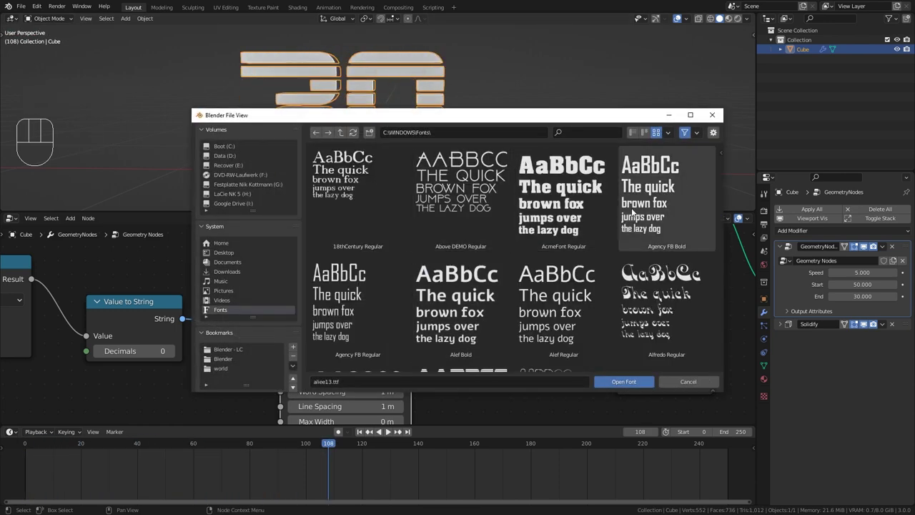